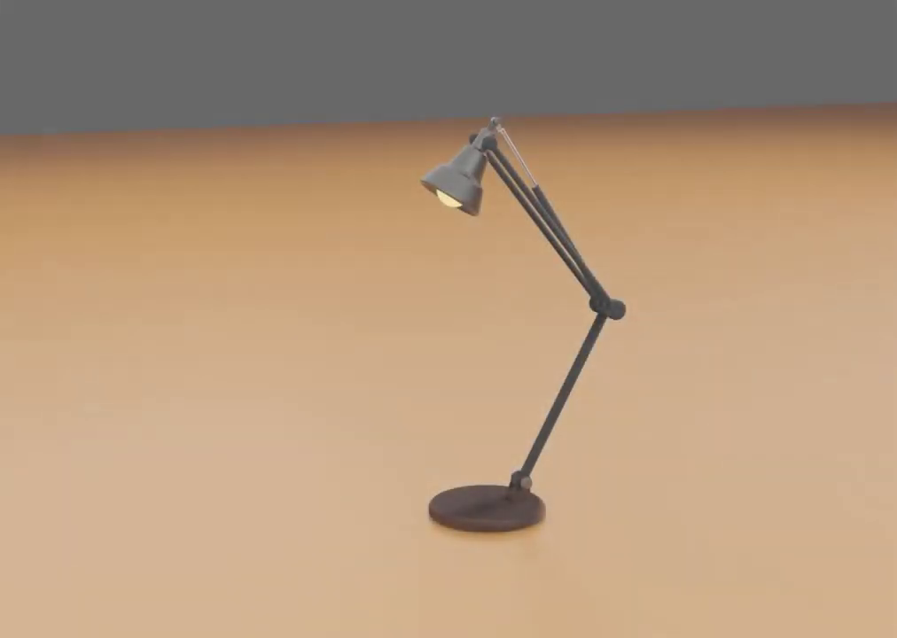
Step: Select and delete the default cube from the scene
scroll("down", 3)
key("Caps_Lock")
key("a")
key("Caps_Lock")
key("a")
scroll("up", 3)
left_click(411, 345)
scroll("down", 3)
key("a")
left_click(432, 347)
right_click(431, 346)
key("x")
right_click(431, 346)
left_click(508, 343)
key("c")
right_click(388, 348)
left_click(488, 315)
Step: Delete the remaining camera and light, leaving an empty scene, and bring up the add-mesh list
key("q")
double_click(461, 372)
key("q")
key("q")
left_click(396, 352)
right_click(394, 352)
left_click(353, 298)
key("x")
left_click(377, 306)
right_click(361, 319)
left_click(446, 331)
key("c")
left_click(446, 331)
right_click(446, 331)
key("e")
scroll("up", 3)
key("shift+a")
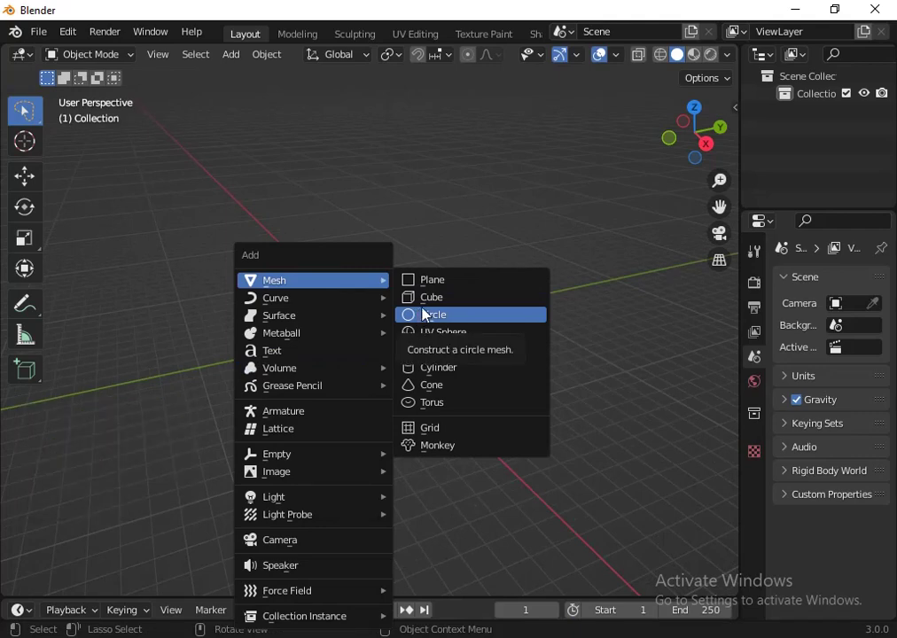
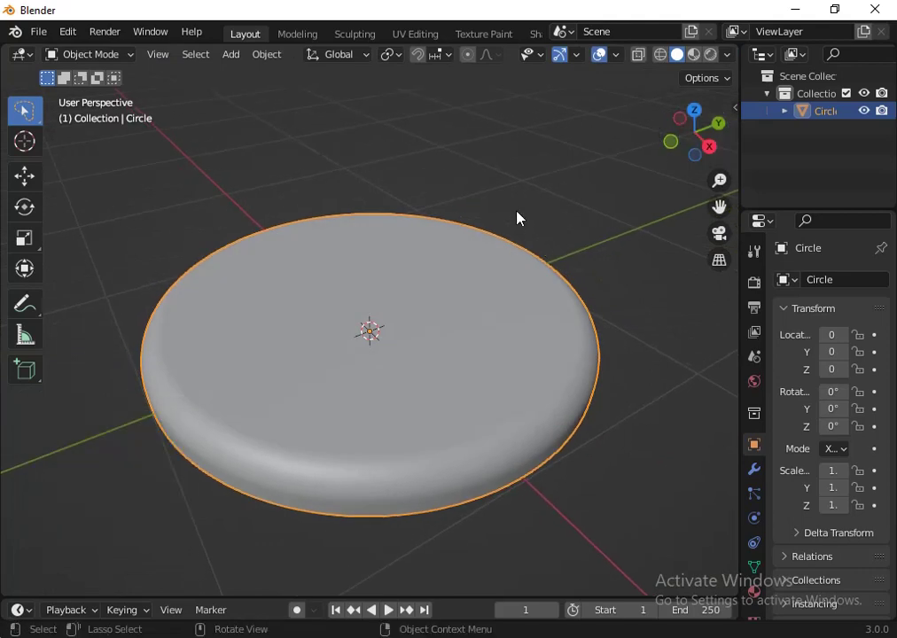
Step: Finish the filled, extruded circle as a smooth thick base disc and bring up the add-mesh list again
key("Tab")
scroll("down", 3)
left_click(693, 154)
scroll("down", 3)
scroll("up", 3)
key("shift+a")
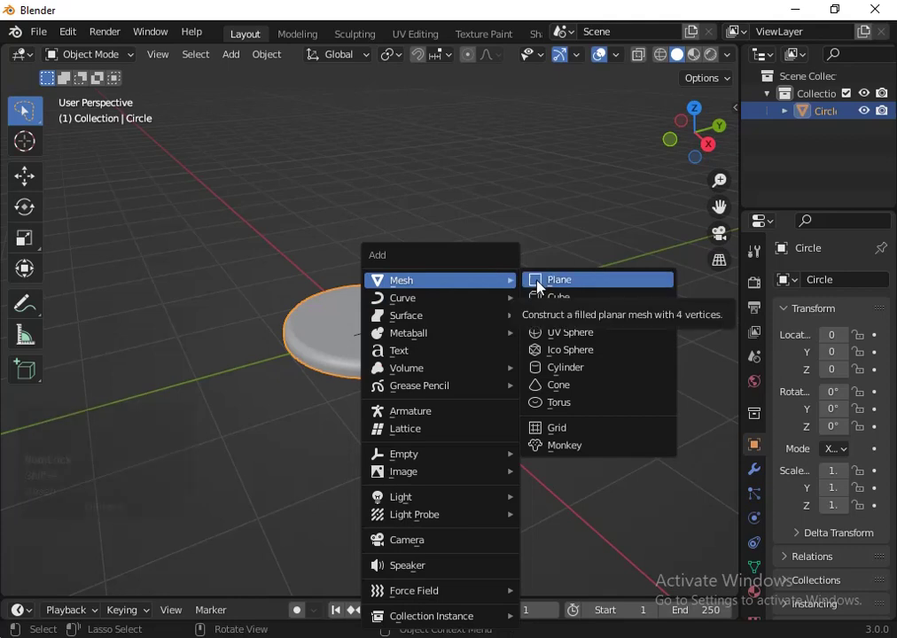
Step: Add a plane above the base, narrow it on Y, loop-cut it into three strips and raise the outer strips
left_click(540, 286)
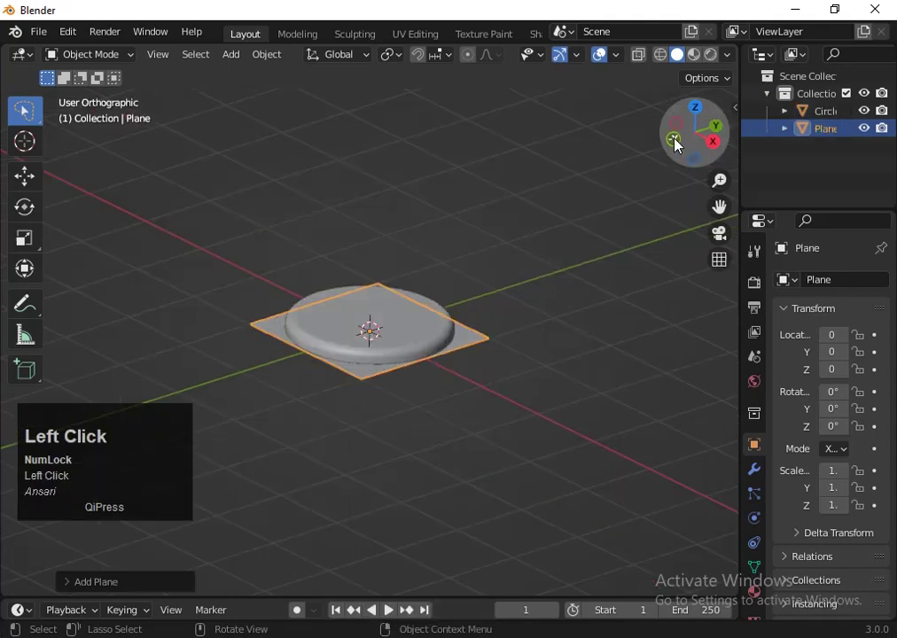
key("g")
left_click(540, 255)
key("s")
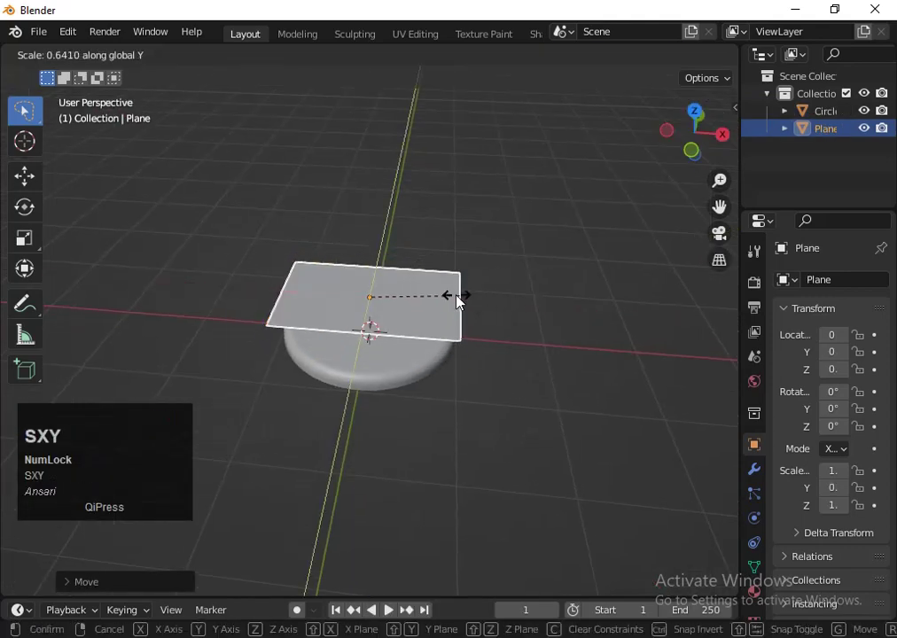
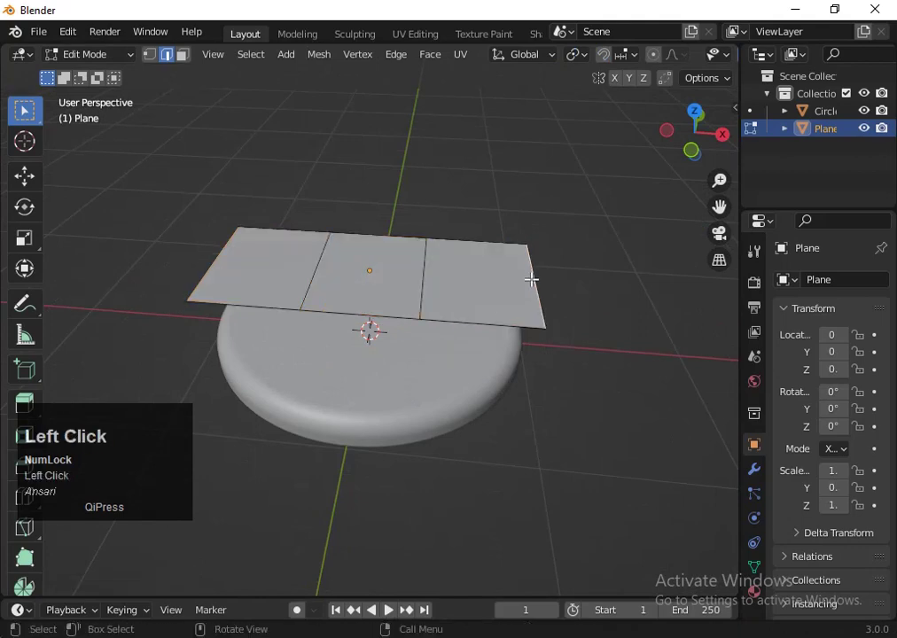
key("g")
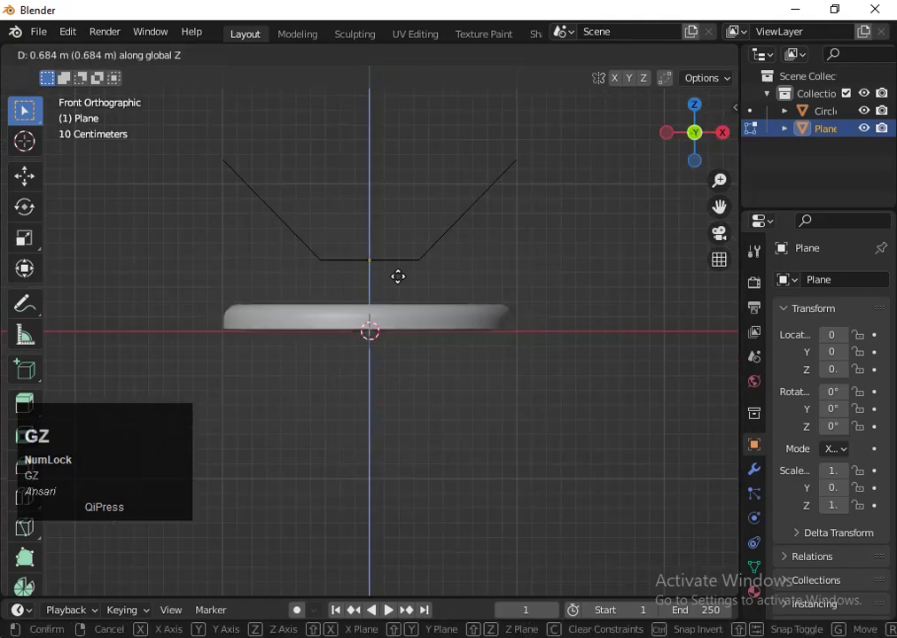
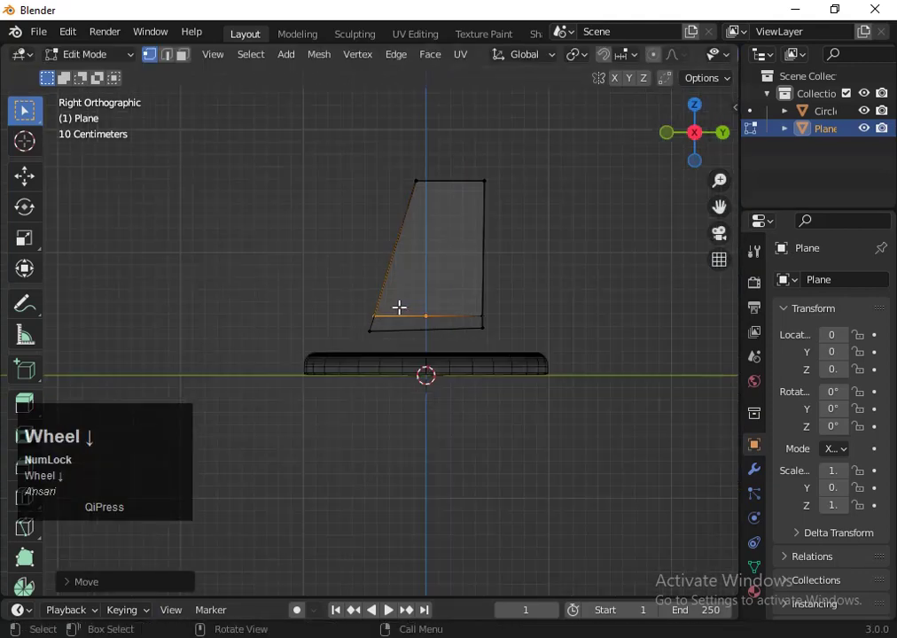
Step: Solidify the bracket onto the base and bevel both uprights' top edges round with 12 segments
key("shift+z")
key("Tab")
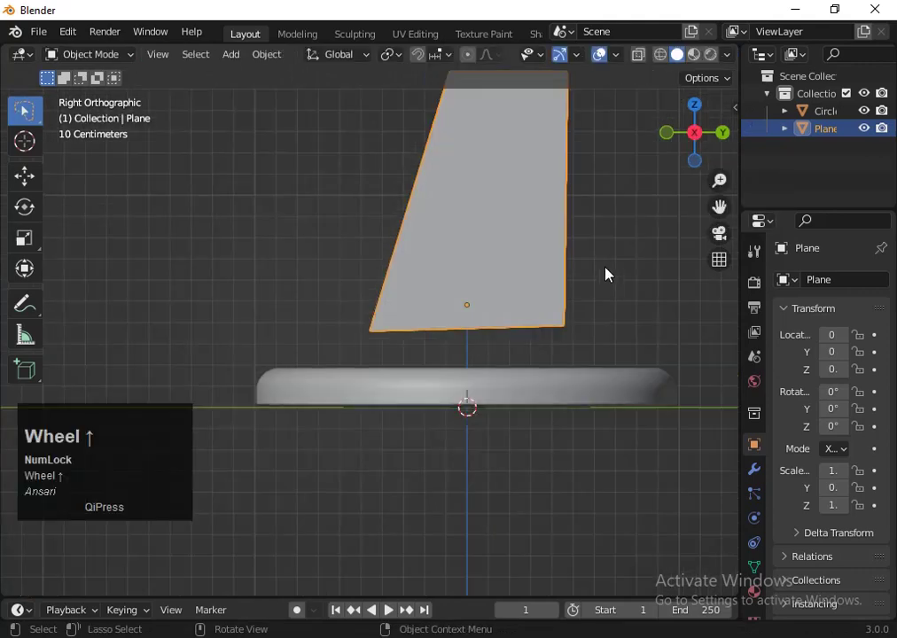
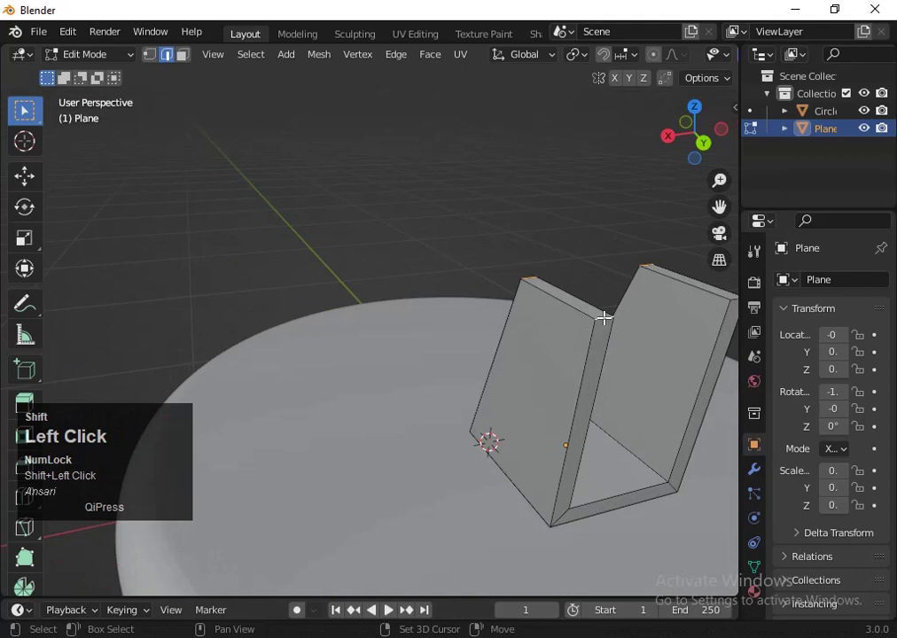
scroll("down", 3)
left_click(669, 149)
key("ctrl+b")
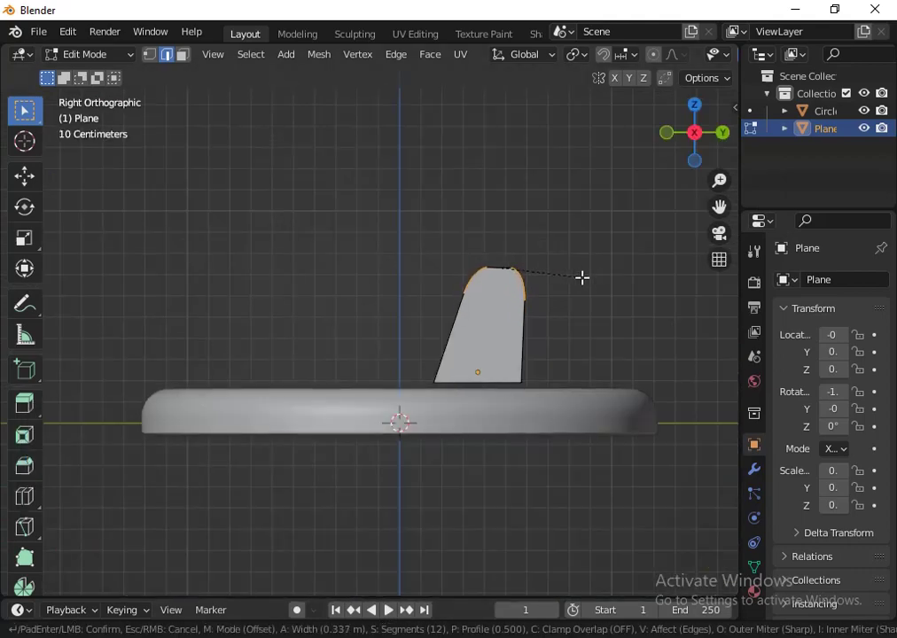
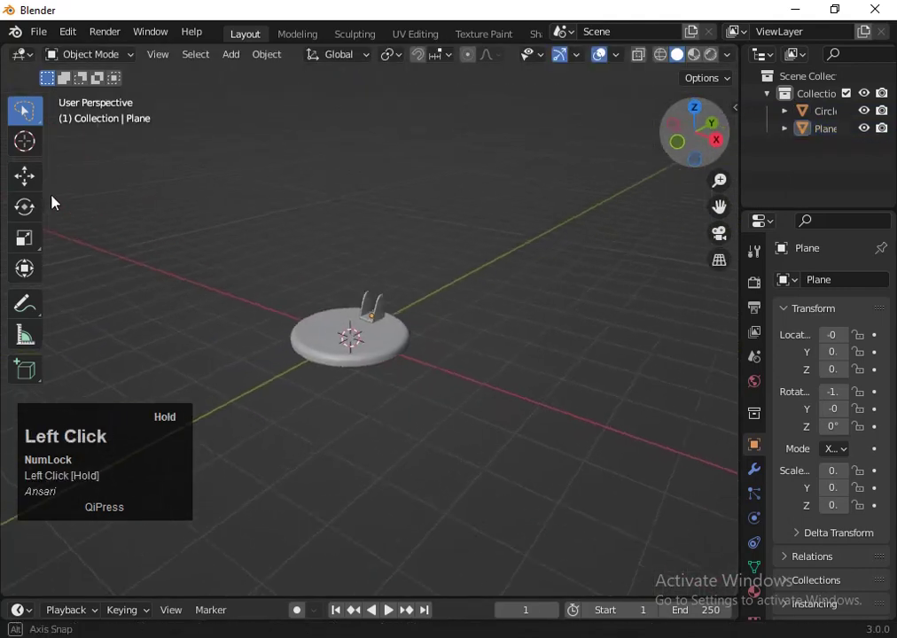
Step: Zoom toward the bracket and bring up the add-mesh list over it
scroll("up", 3)
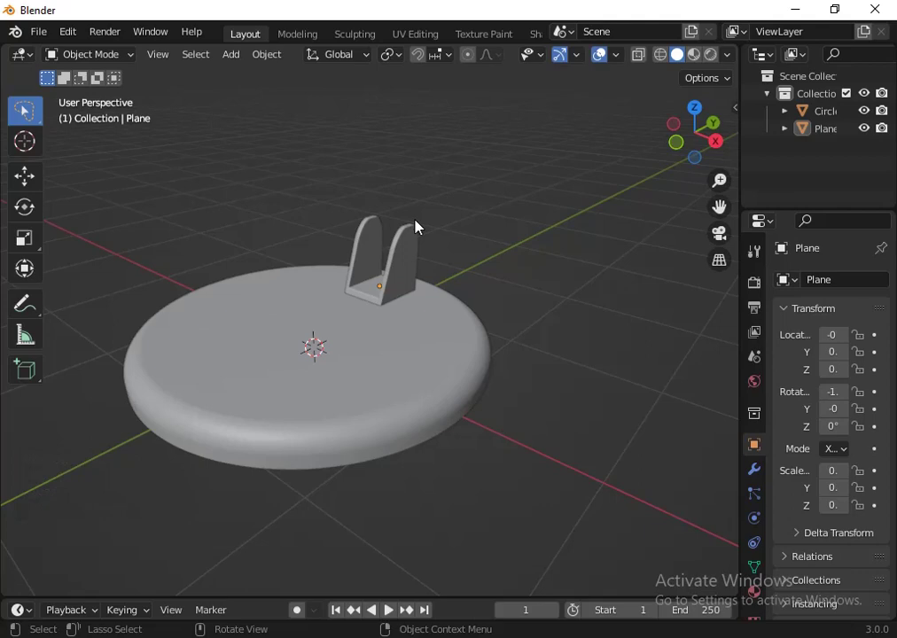
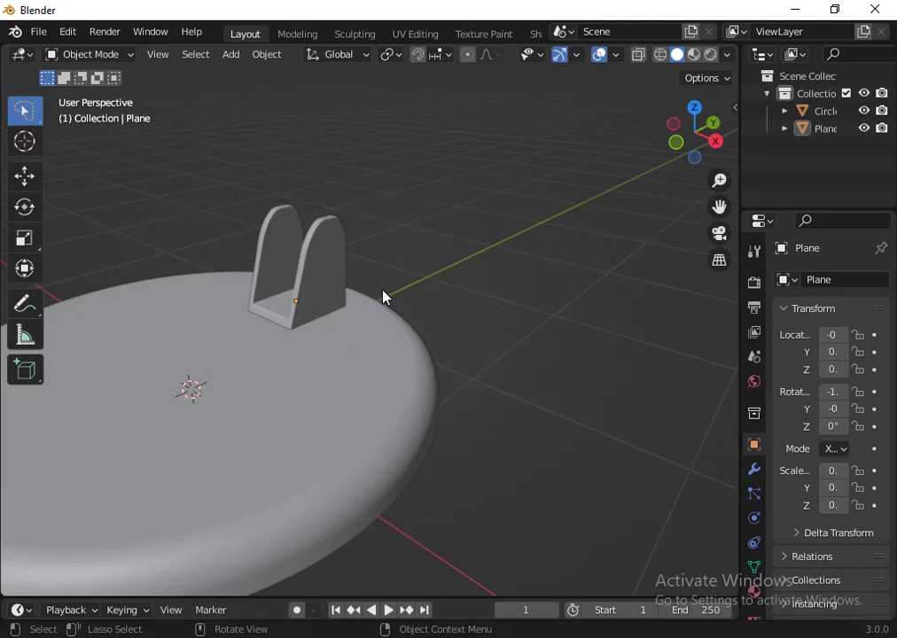
key("shift+a")
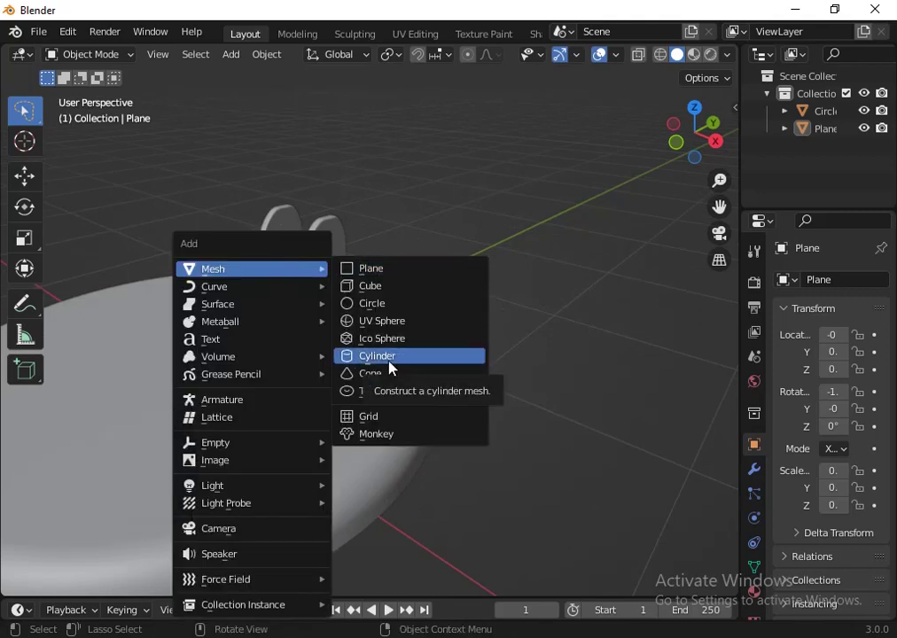
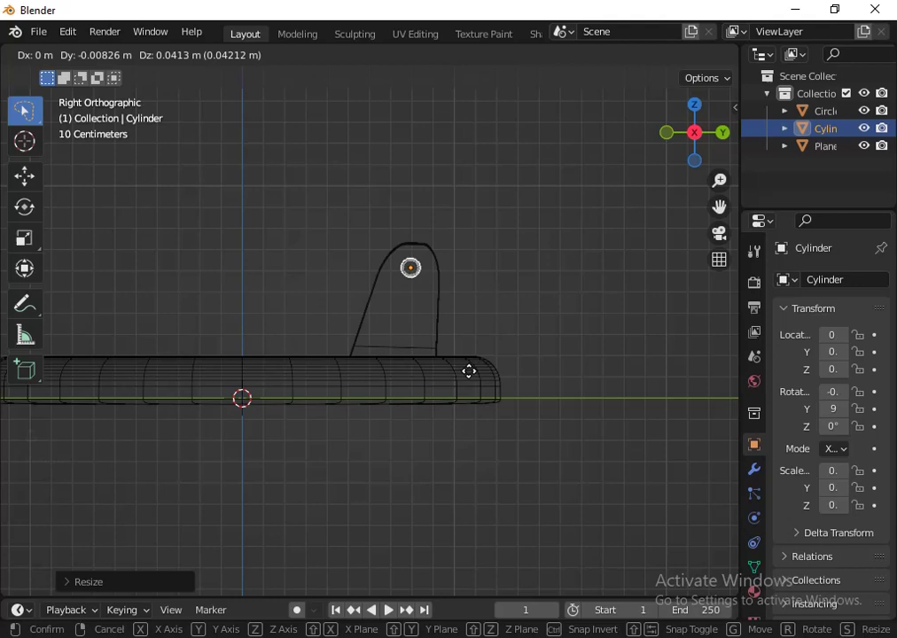
Step: Place the cylinder at the bracket top and stretch it along X into a thin pin through both uprights
left_click(475, 377)
key("s")
left_click(484, 382)
key("s")
left_click(696, 404)
scroll("down", 3)
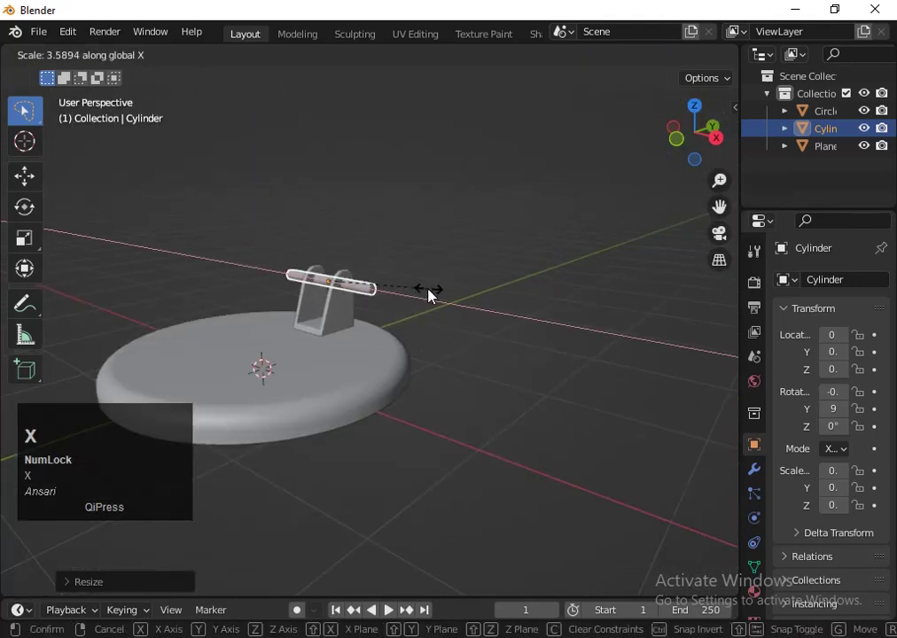
left_click(395, 281)
Step: Give the pin a Subdivision Surface modifier
scroll("up", 3)
scroll("down", 3)
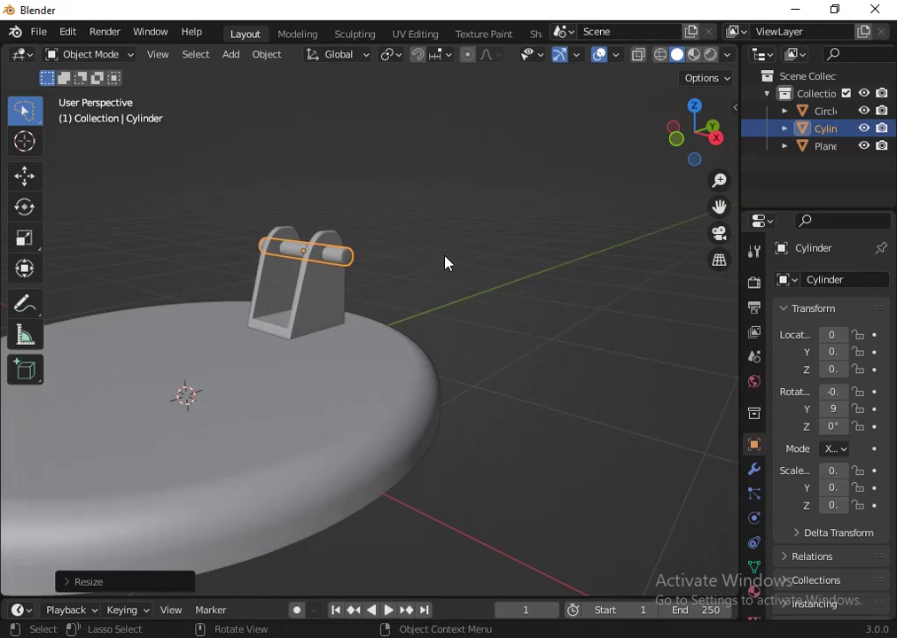
left_click(763, 470)
Step: Apply the pin's subdivision and add a Boolean Difference modifier targeting the bracket Plane
left_click(786, 311)
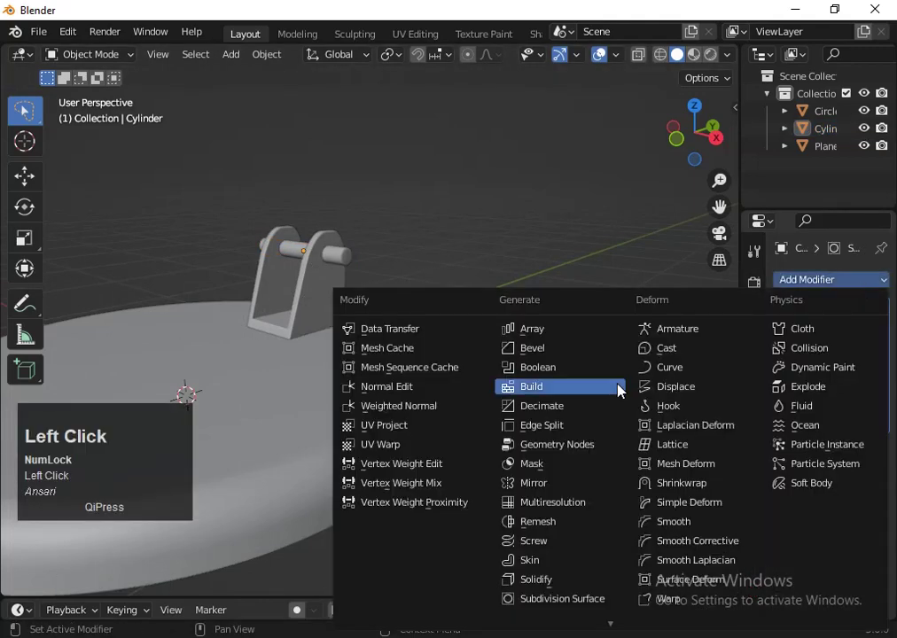
left_click(791, 317)
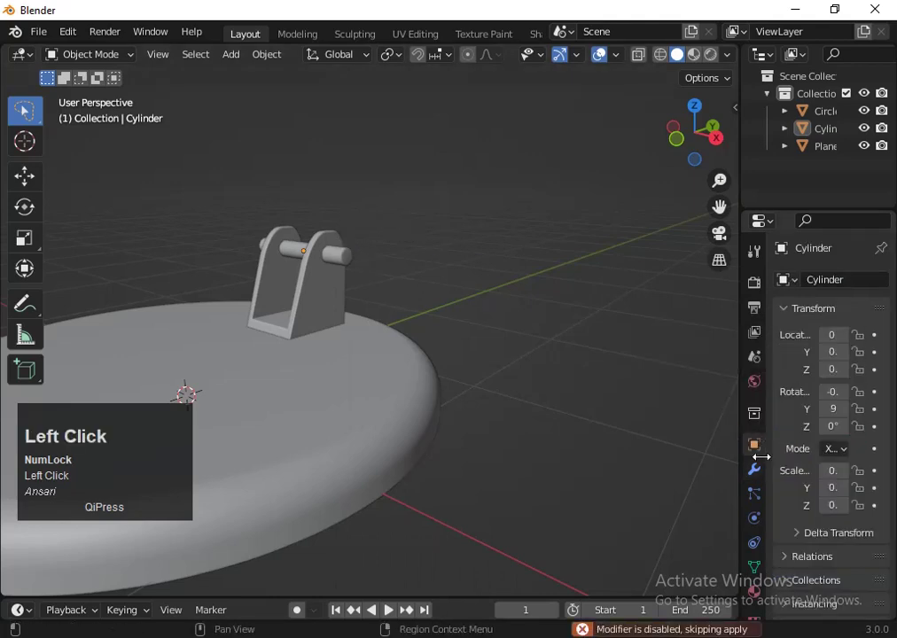
scroll("down", 3)
left_click(763, 481)
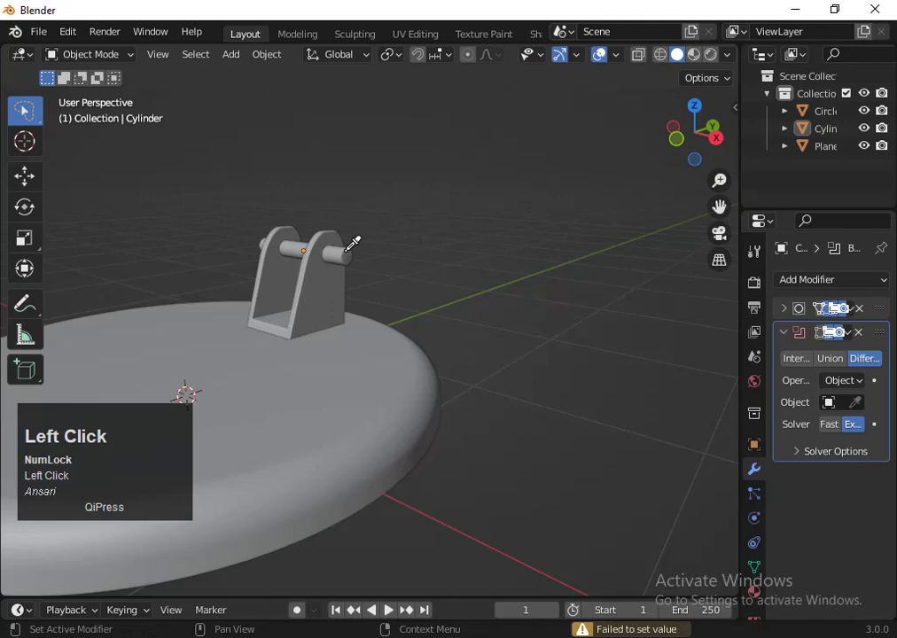
left_click(337, 268)
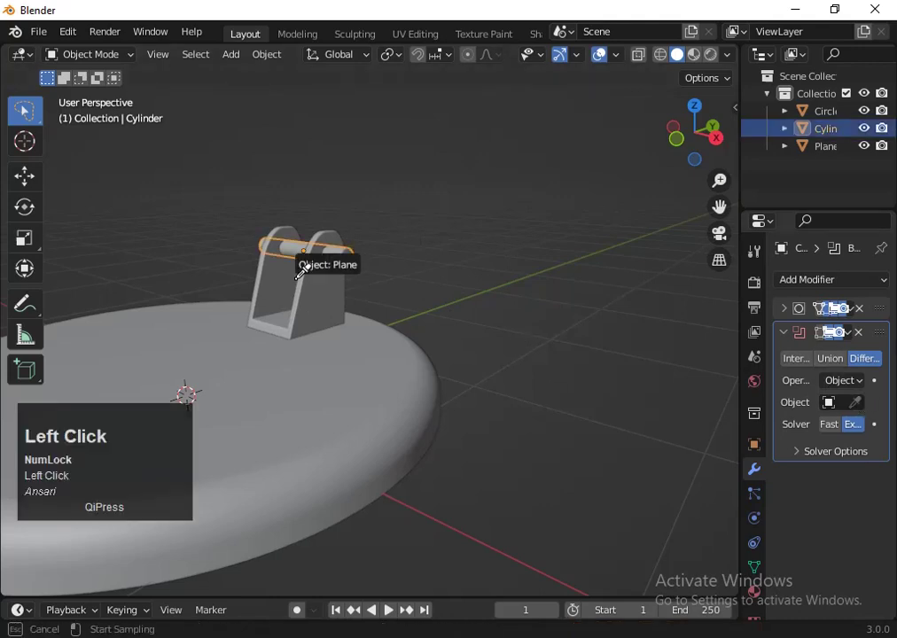
left_click(627, 251)
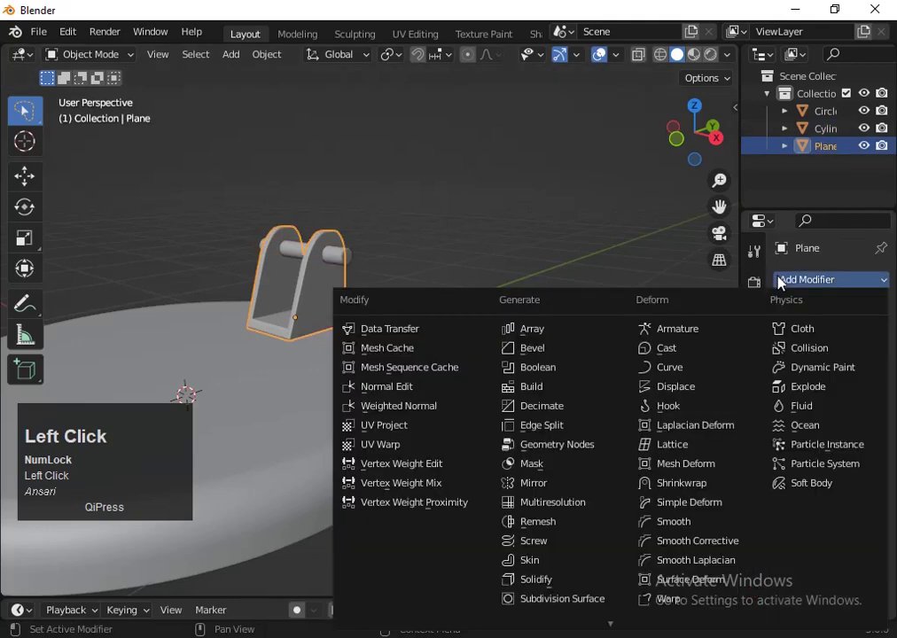
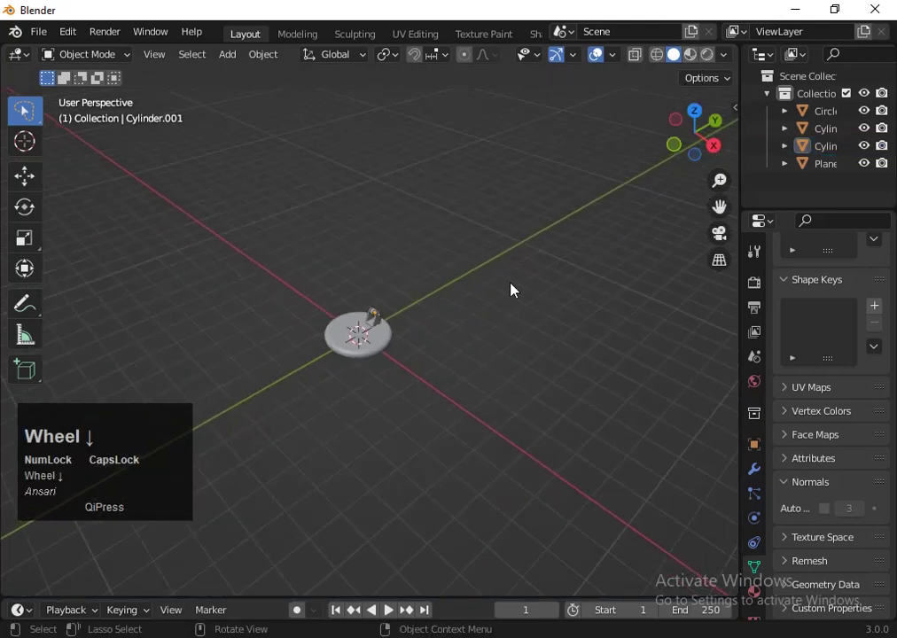
Step: Select the larger hinge cylinder Cylinder.001 between the bracket arms and bring up the add-mesh list
scroll("up", 3)
scroll("up", 3)
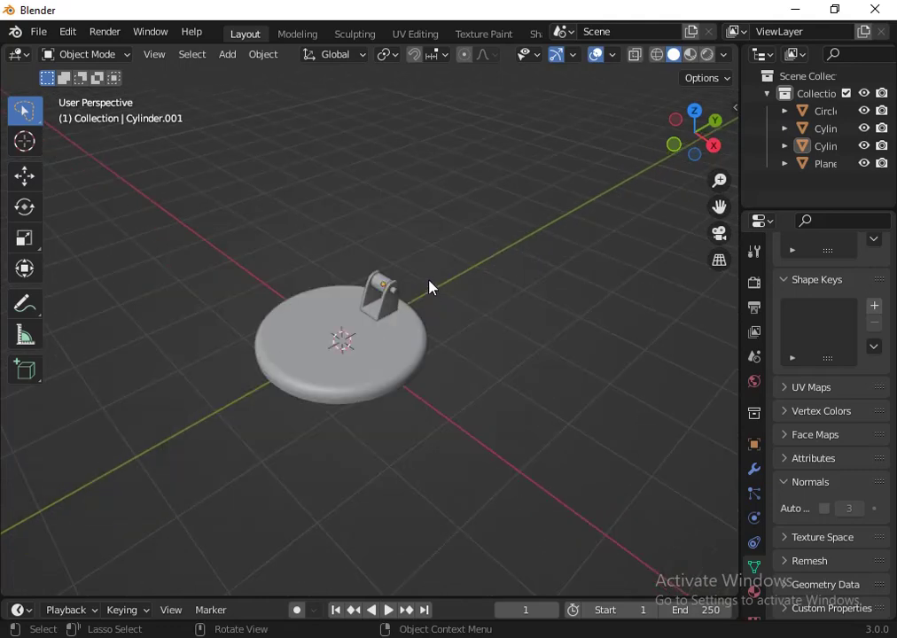
left_click(400, 295)
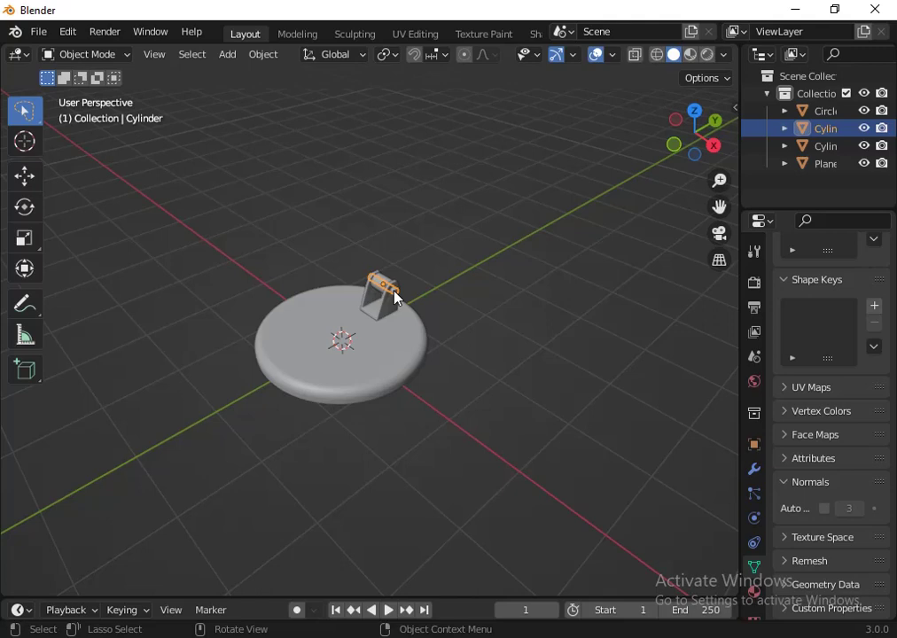
left_click(382, 291)
scroll("down", 3)
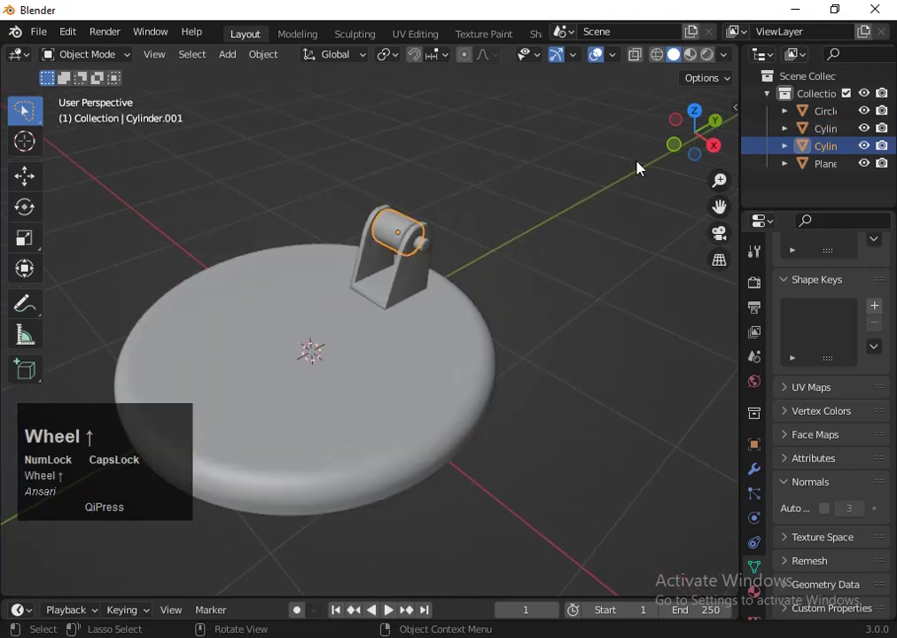
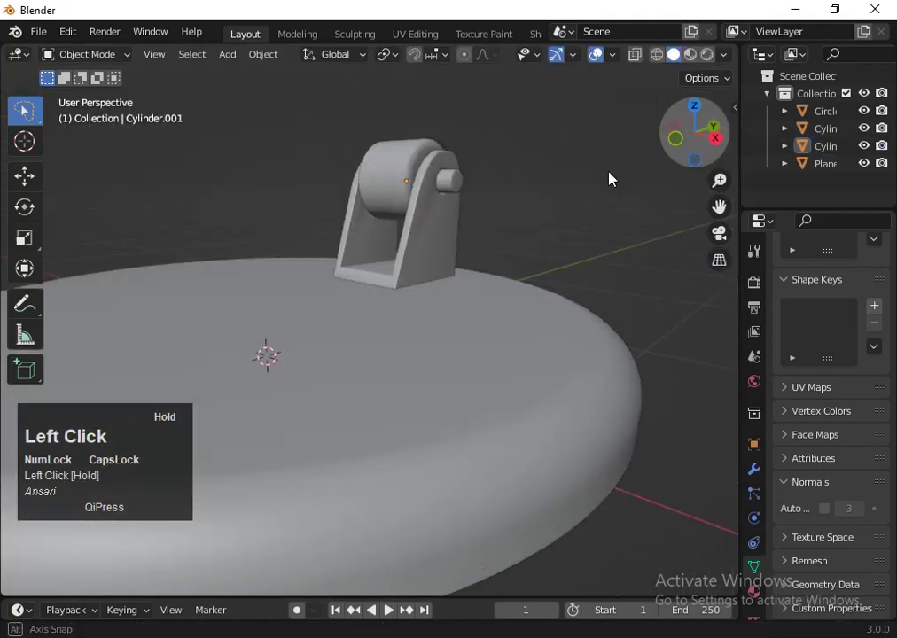
scroll("down", 3)
key("shift+a")
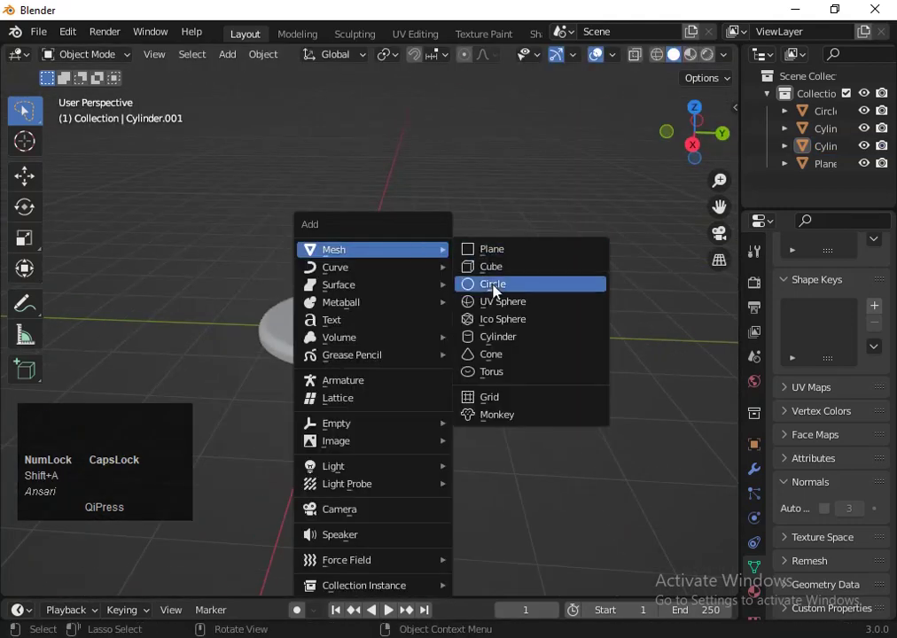
Step: Add a new cylinder and scale it into a long thin arm placed onto the hinge in side view
left_click(508, 339)
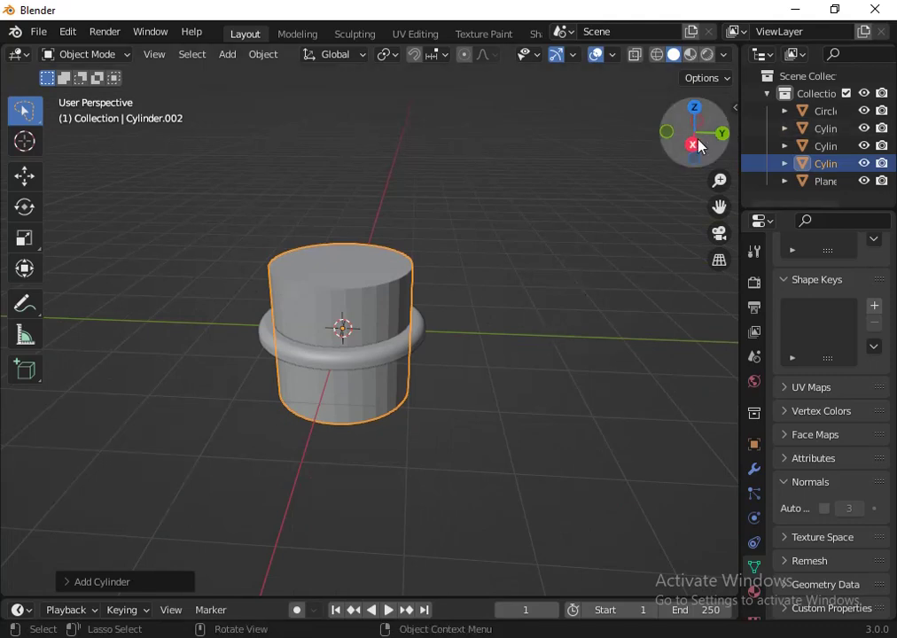
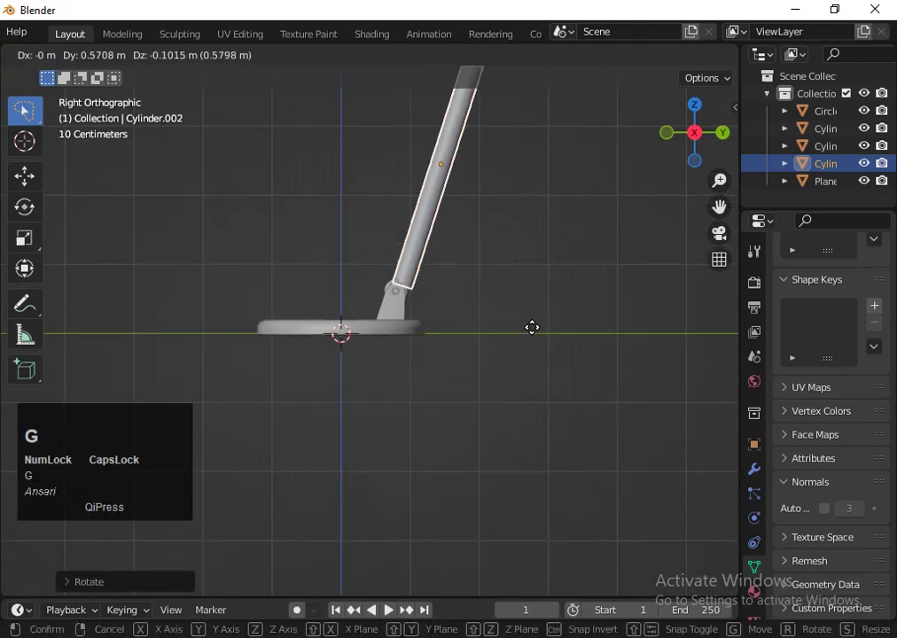
left_click(535, 333)
key("r")
left_click(574, 339)
scroll("up", 3)
Step: Angle the arm in front view and lower it along its own length toward the hinge drum
key("s")
left_click(491, 345)
scroll("down", 3)
left_click(421, 238)
key("g")
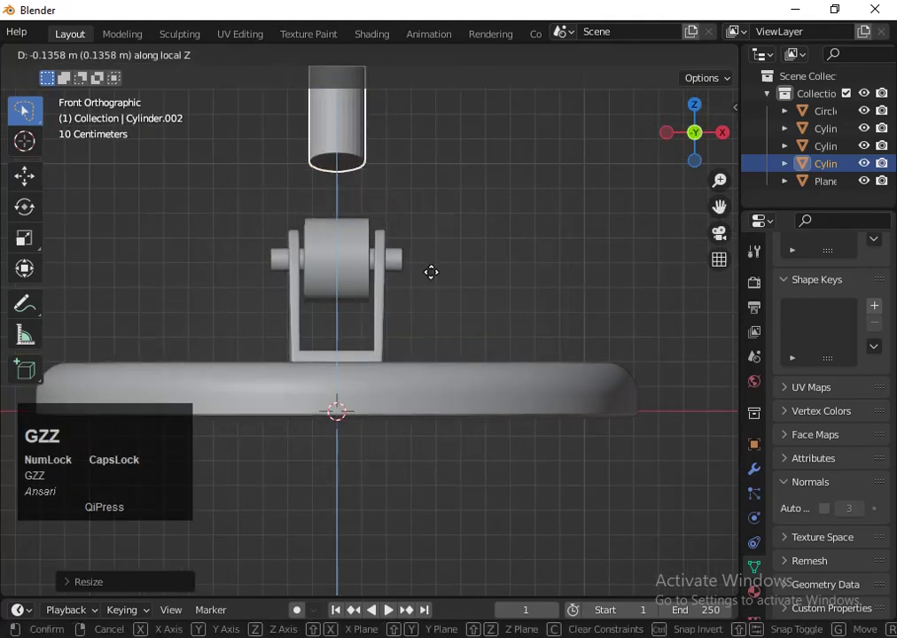
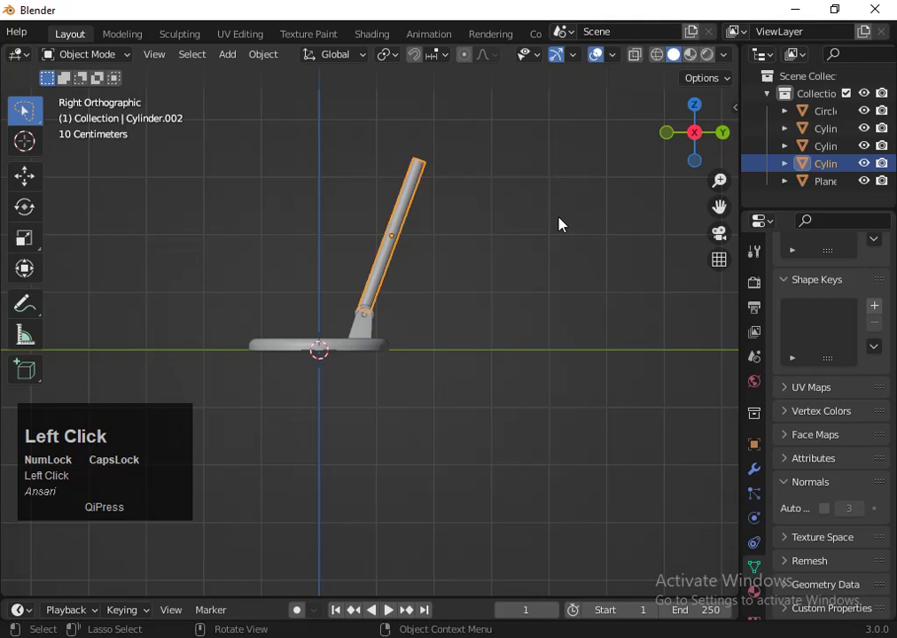
Step: Nudge the hinge cylinder along Y to centre it under the arm in side view
key("r")
left_click(499, 250)
key("g")
key("y")
key("Right")
key("Return")
key("g")
key("Left")
key("Return")
key("r")
left_click(504, 244)
Step: Give the hinge cylinder a Boolean Difference targeting the arm and apply the cut
scroll("up", 3)
scroll("down", 3)
scroll("up", 3)
scroll("down", 3)
left_click(382, 292)
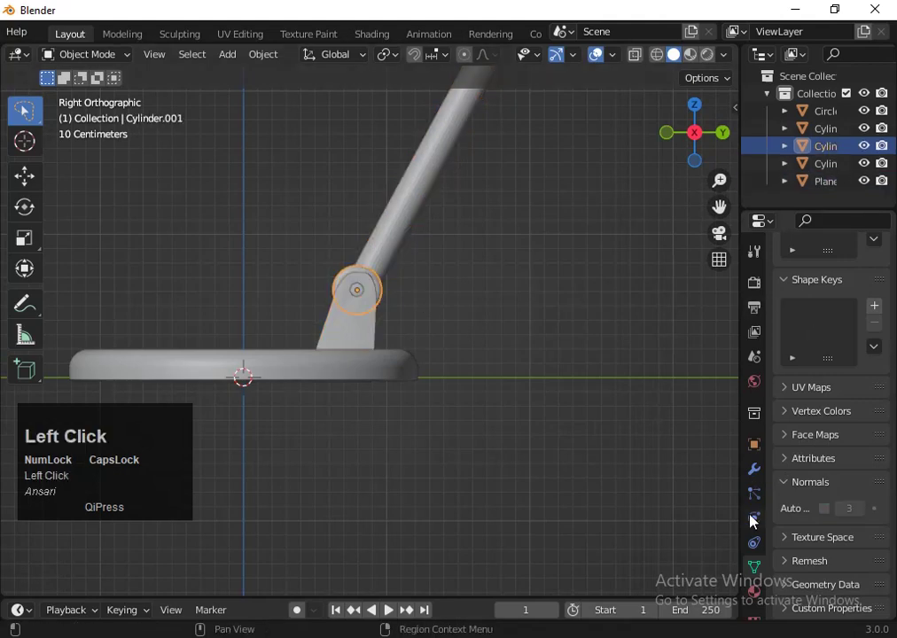
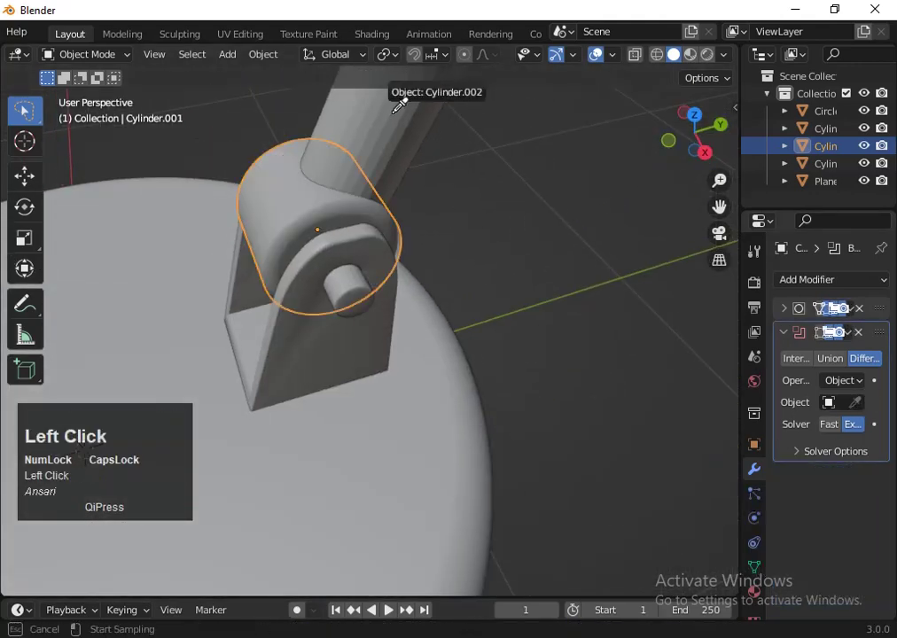
key("ctrl+z")
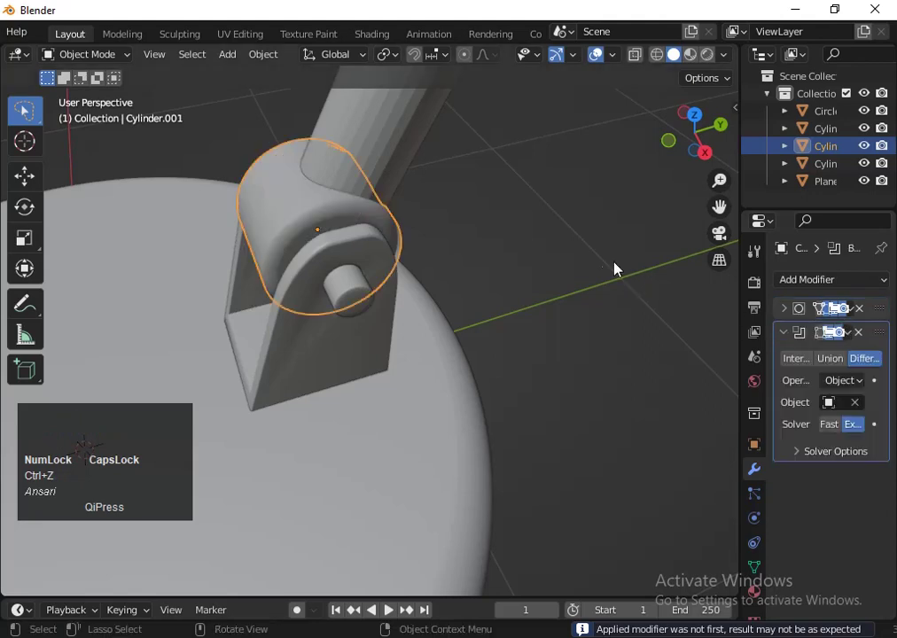
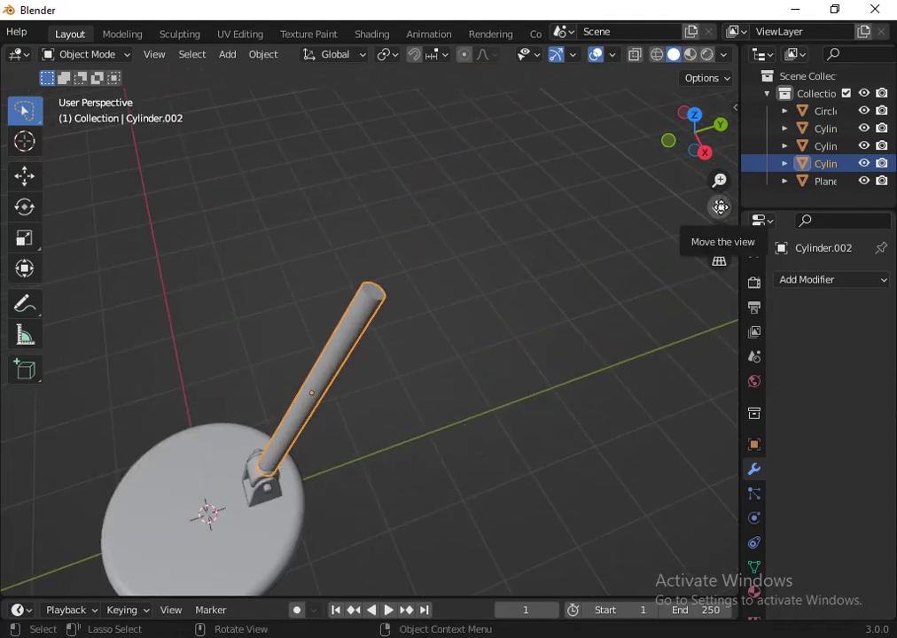
Step: Stretch the arm cylinder longer along its own local Z length
left_click(713, 156)
scroll("down", 3)
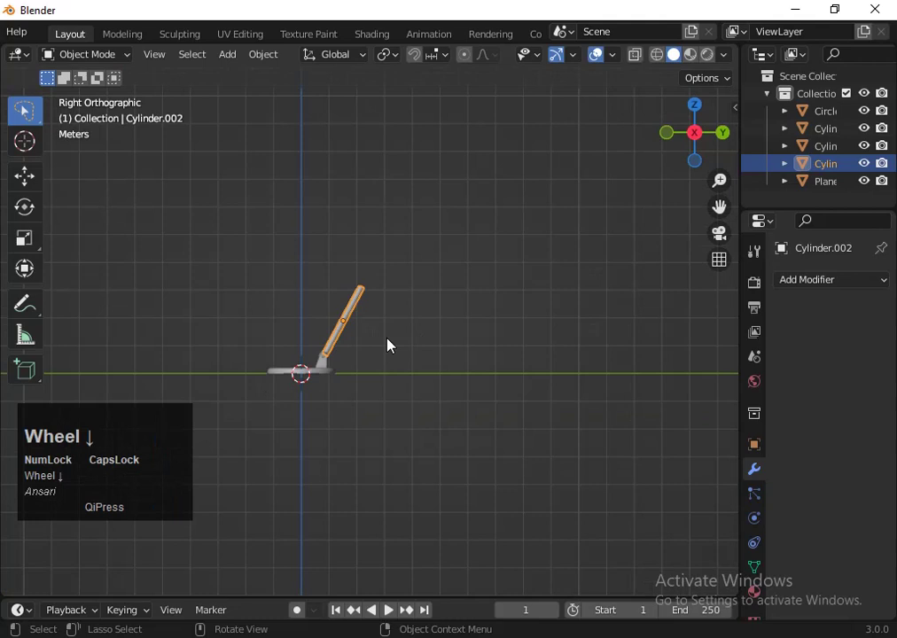
key("s")
key("z")
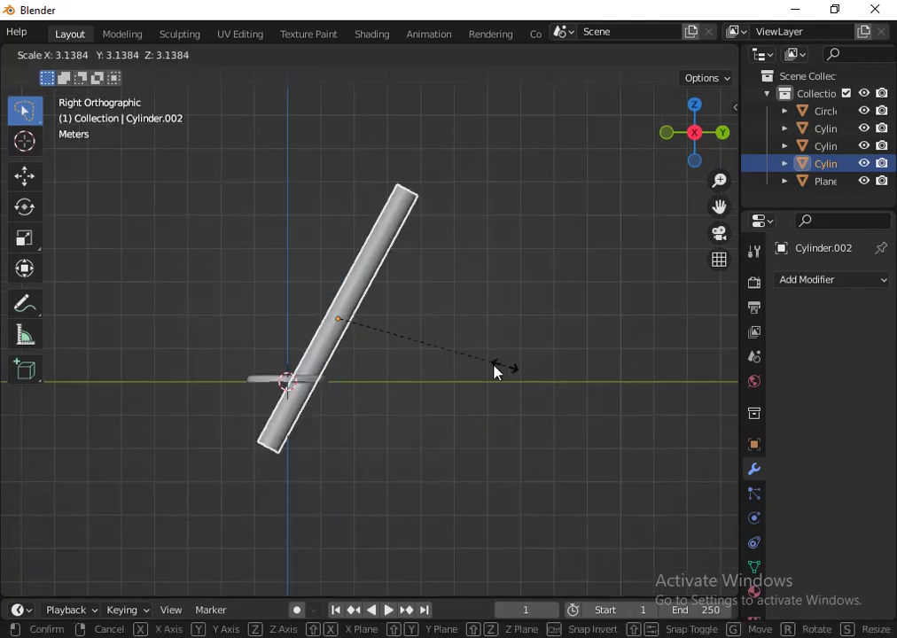
key("z")
key("z")
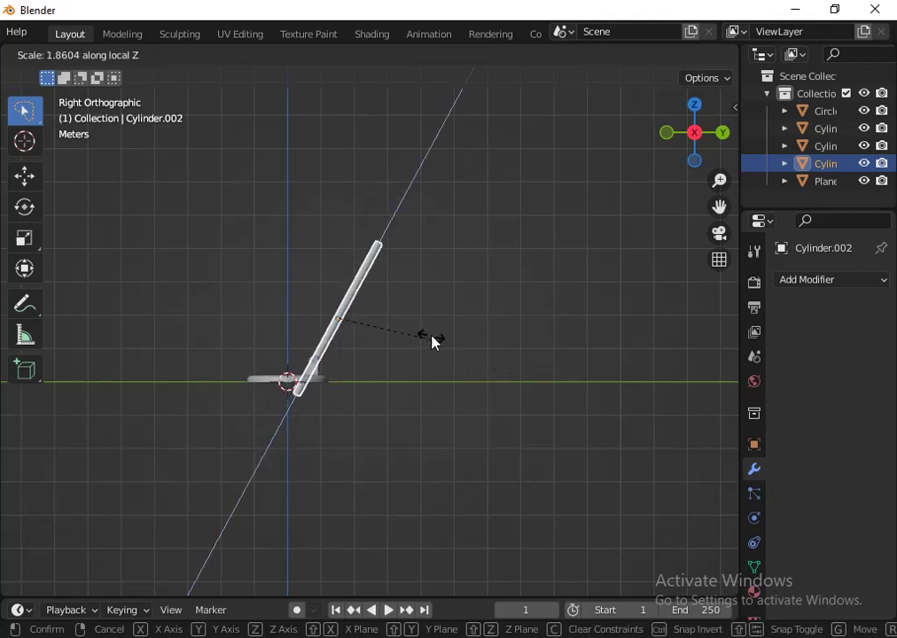
left_click(422, 334)
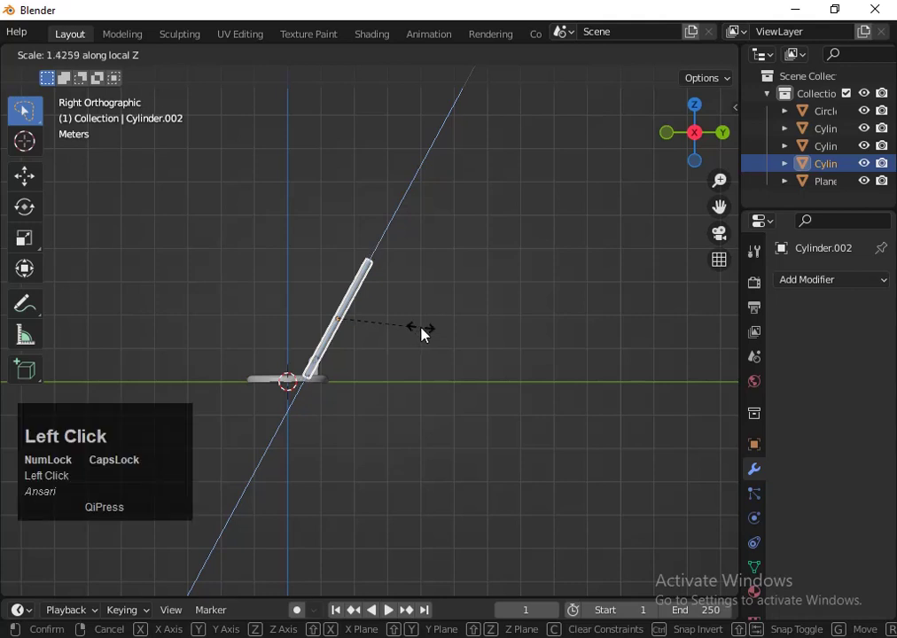
left_click(426, 334)
Step: Slide the lengthened arm along its own axis back onto the hinge drum
key("g")
key("z")
key("Up")
key("Right")
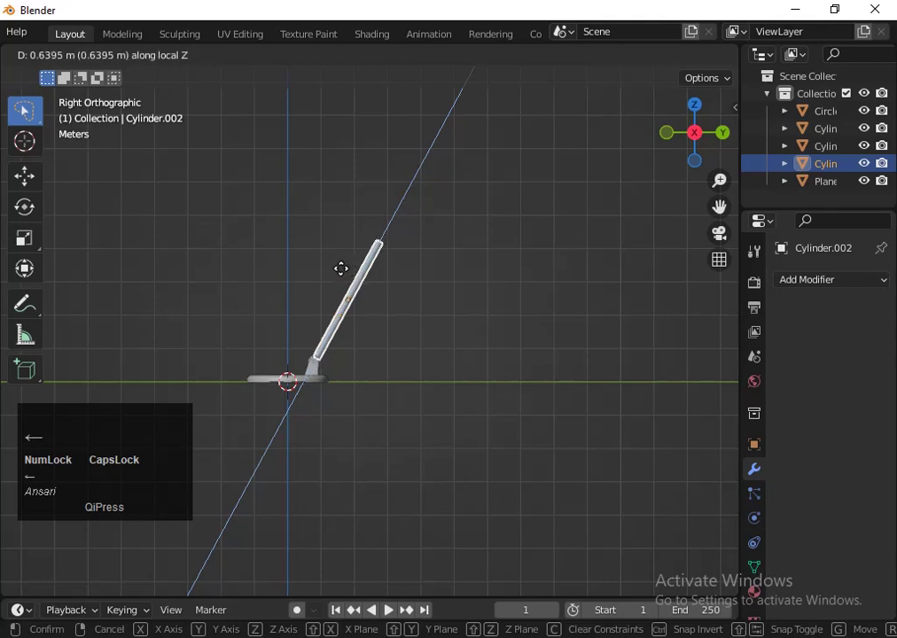
key("Return")
scroll("down", 3)
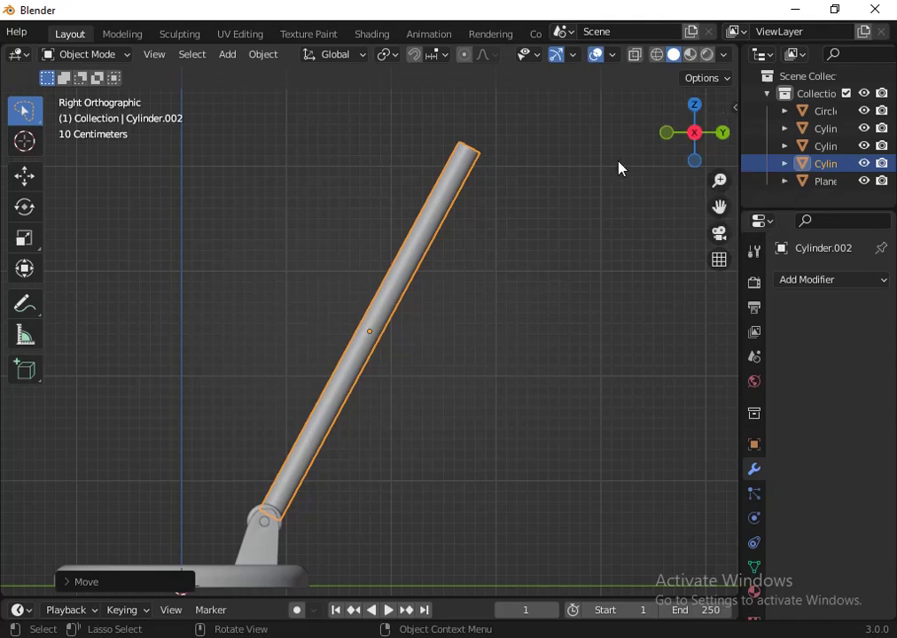
scroll("down", 3)
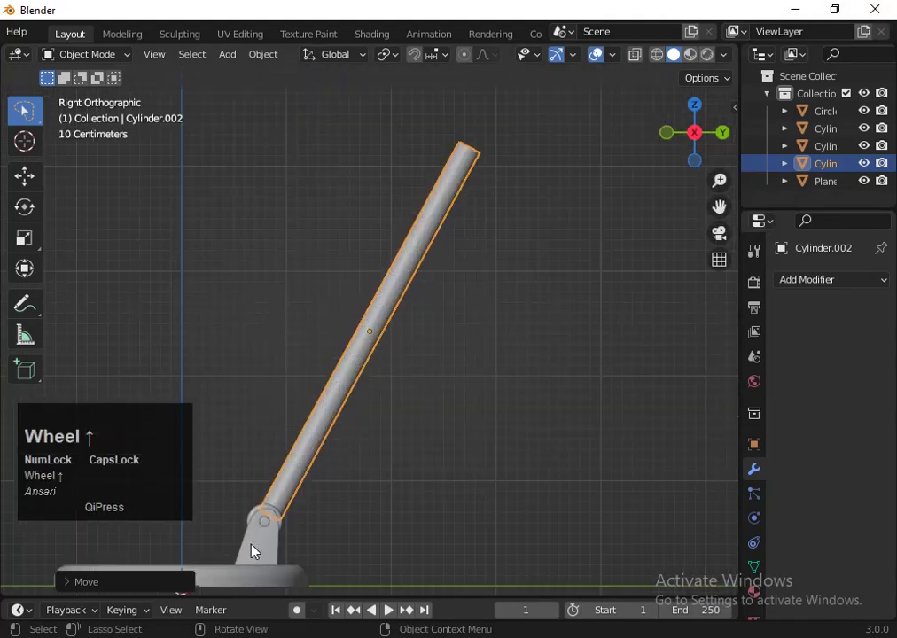
Step: Duplicate the hinge cylinder and move the copy straight up to the arm's top
left_click(281, 528)
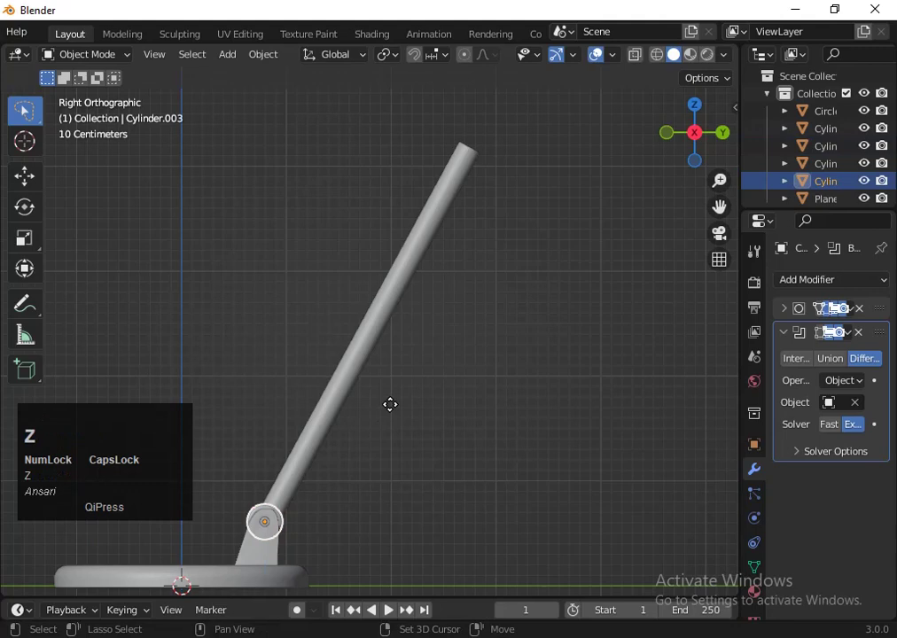
left_click(434, 115)
scroll("down", 3)
key("shift+d")
left_click(385, 270)
key("ctrl+z")
key("g")
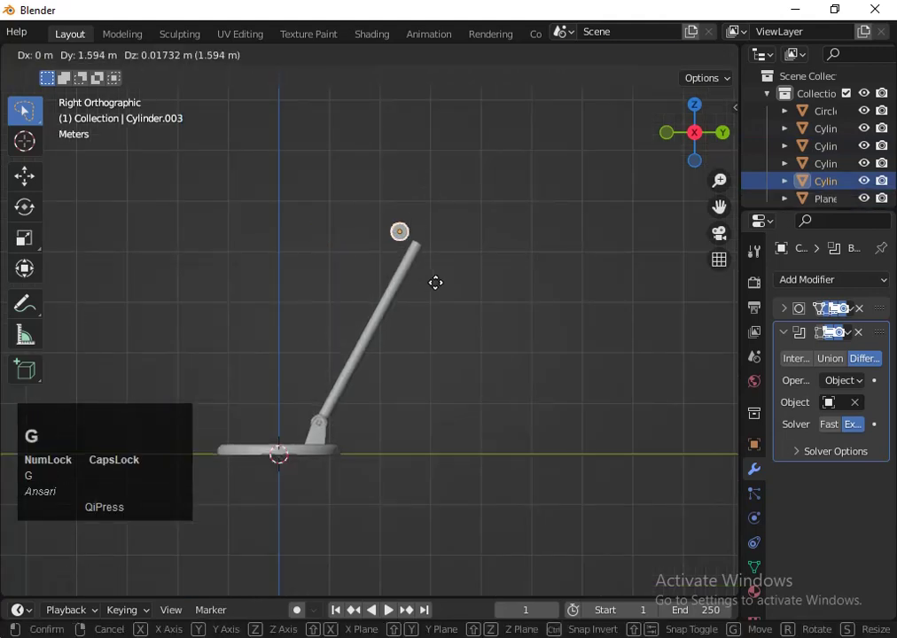
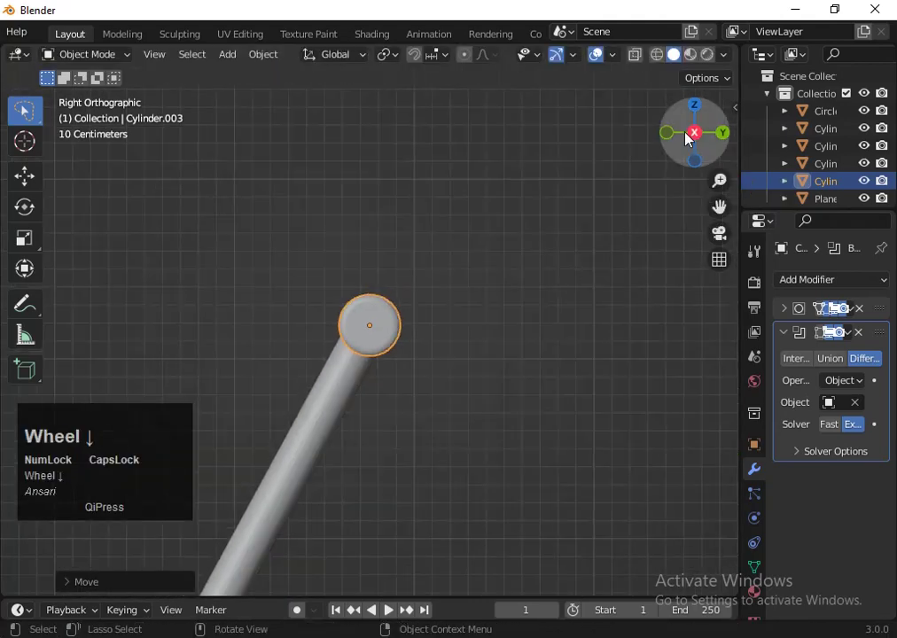
Step: Widen the upper hinge cylinder along Y from the front view
scroll("up", 3)
key("s")
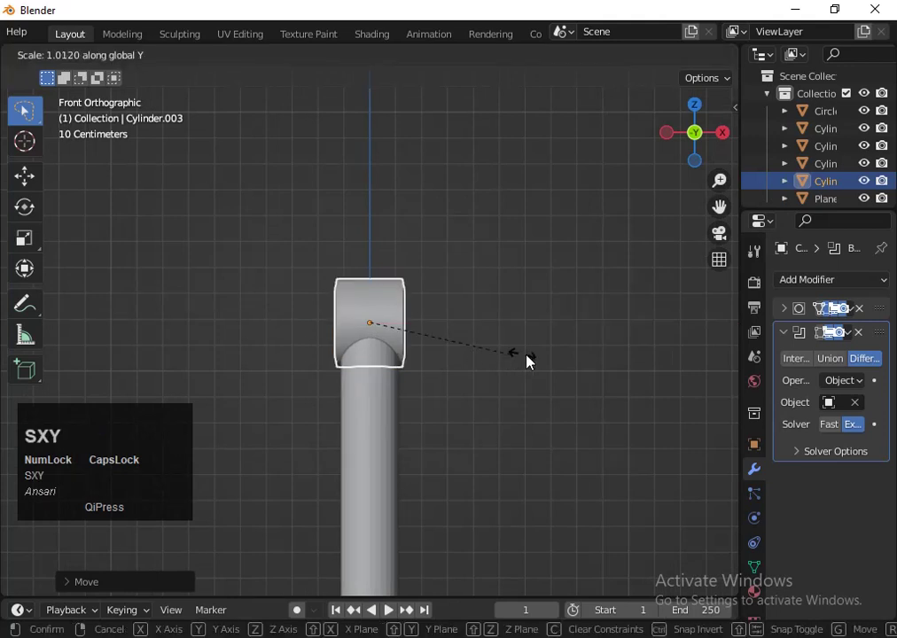
key("y")
key("x")
left_click(578, 365)
scroll("down", 3)
Step: Inset the upper hinge's end face in Edit Mode to form a rim
left_click(706, 134)
key("Tab")
left_click_drag(435, 291, 332, 303)
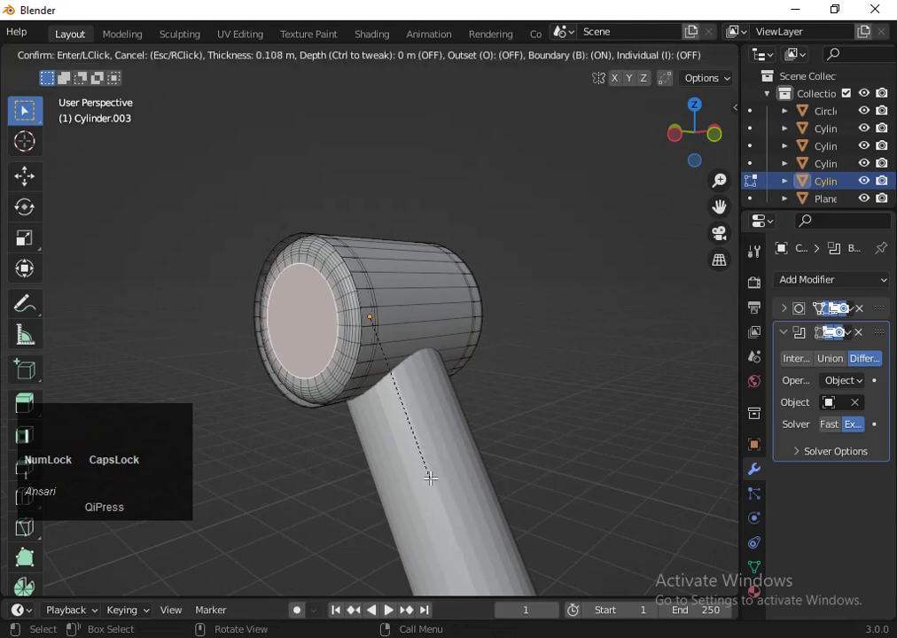
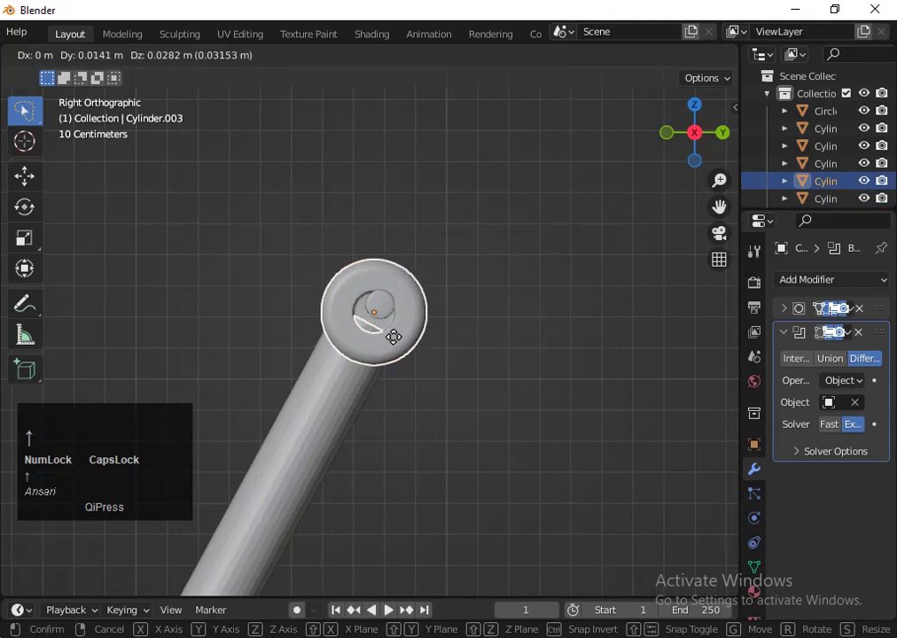
Step: Settle the inset face's offset and return the upper hinge to Object Mode
key("Right")
key("Down")
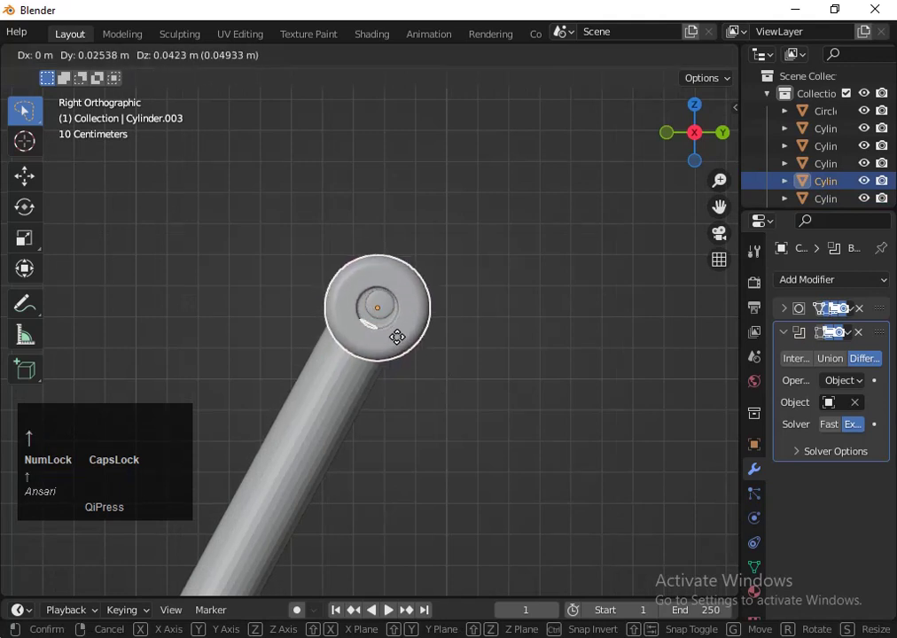
key("Return")
left_click(392, 313)
key("shift+z")
left_click(379, 306)
Step: Duplicate the hinge cylinder and nudge the copy into place with arrow-key steps
key("s")
left_click(441, 371)
key("g")
key("Left")
key("Down")
key("Left")
key("Up")
key("Left")
key("Up")
key("Left")
key("Down")
key("shift+z")
key("Down")
key("Return")
Step: Fine-tune the copy's position with further grab nudges in toggled views
key("g")
key("Down")
key("Right")
key("Return")
key("shift+z")
key("g")
key("Up")
key("Right")
key("Down")
key("Left")
key("Return")
key("shift+z")
Step: Slide the copy along X across the arm top and scale it into a thin flat pin
left_click(697, 142)
scroll("down", 3)
key("g")
key("x")
left_click(522, 382)
scroll("down", 3)
key("s")
left_click(475, 431)
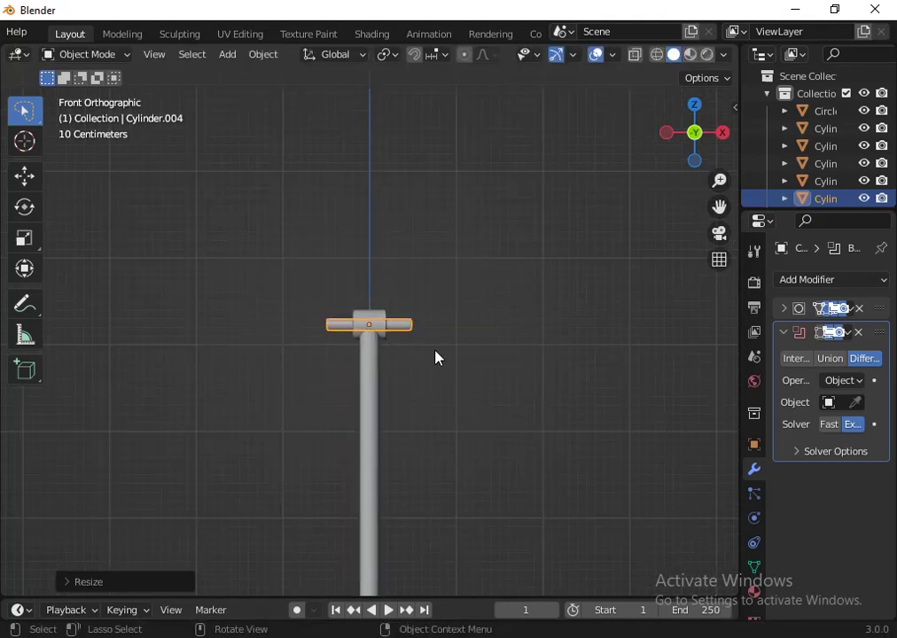
left_click_drag(700, 140, 629, 263)
scroll("down", 3)
scroll("up", 3)
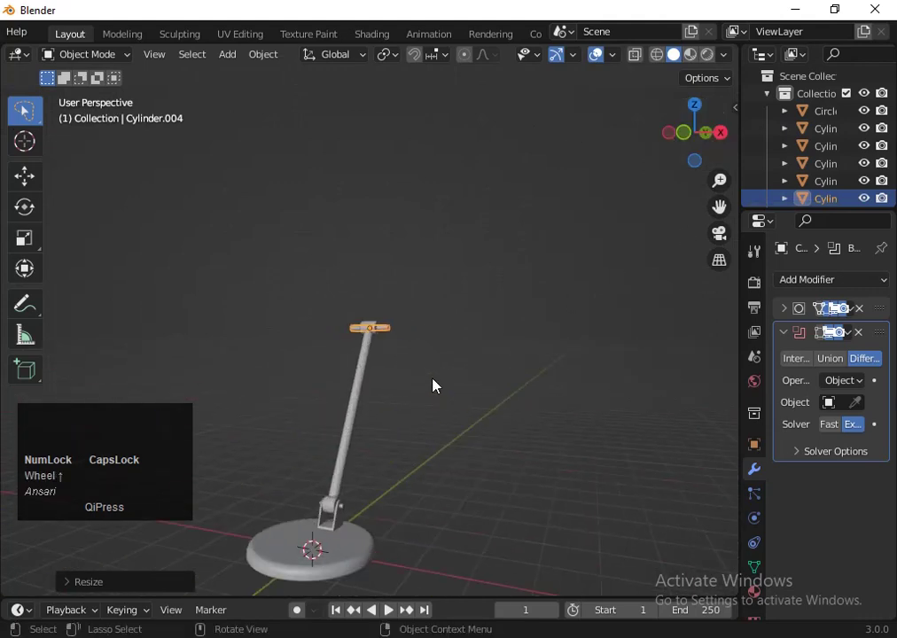
scroll("up", 3)
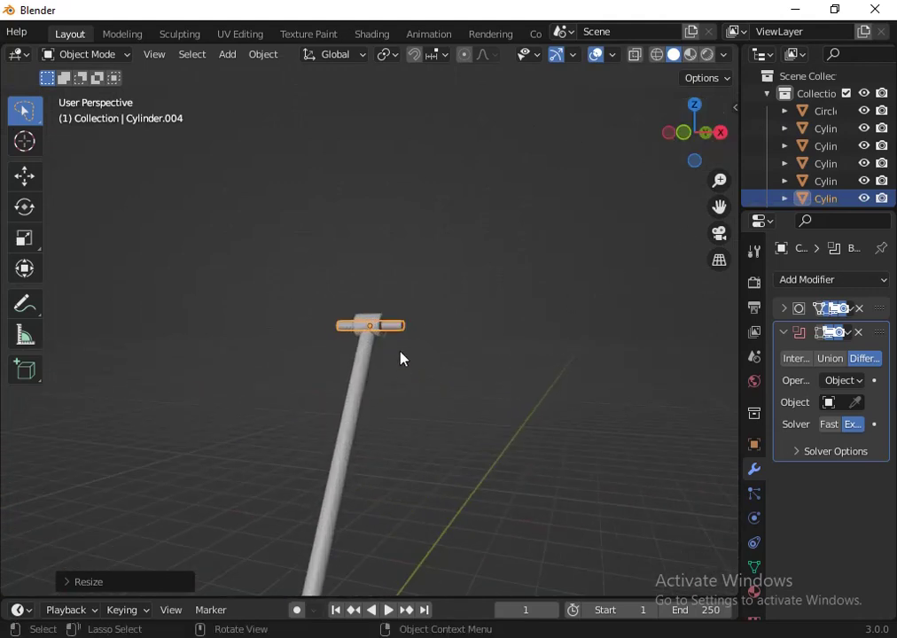
scroll("down", 3)
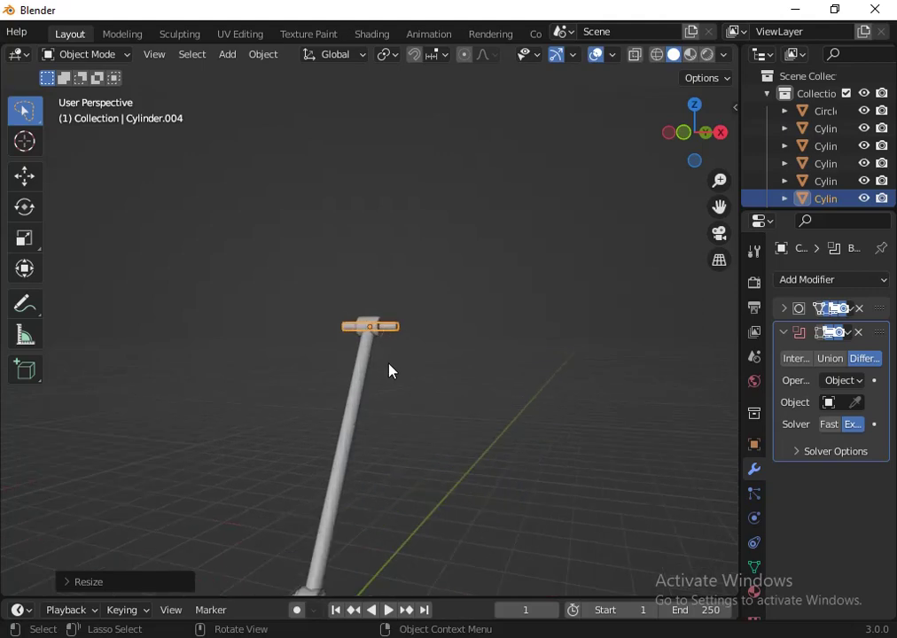
scroll("down", 3)
scroll("up", 3)
left_click(359, 418)
scroll("down", 3)
key("ctrl+3")
scroll("down", 3)
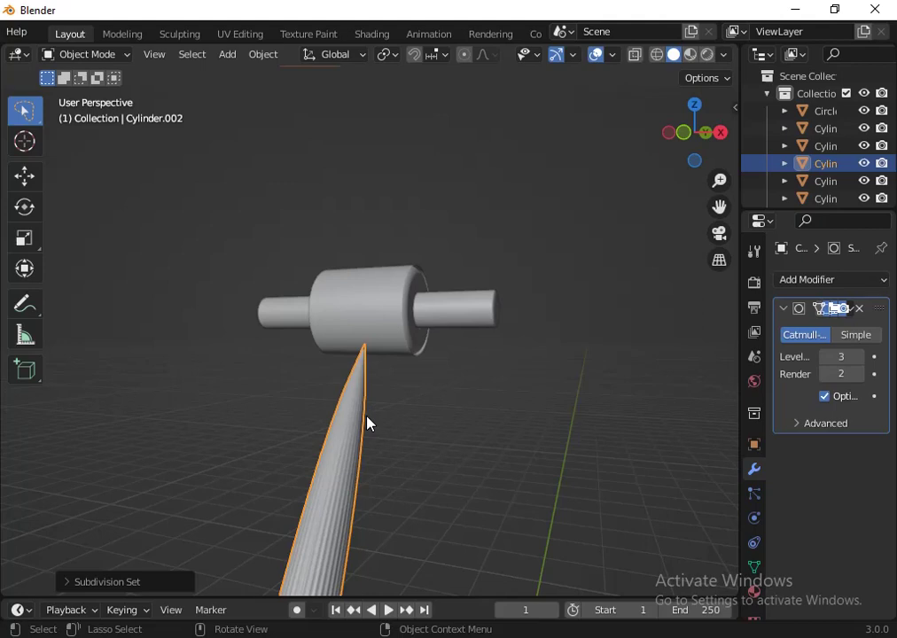
scroll("down", 3)
key("Tab")
scroll("down", 3)
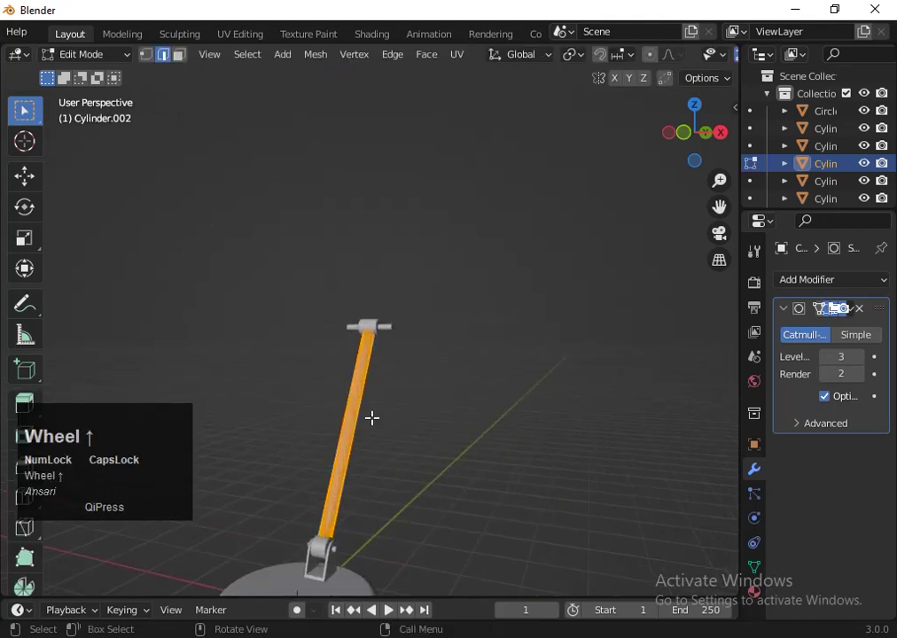
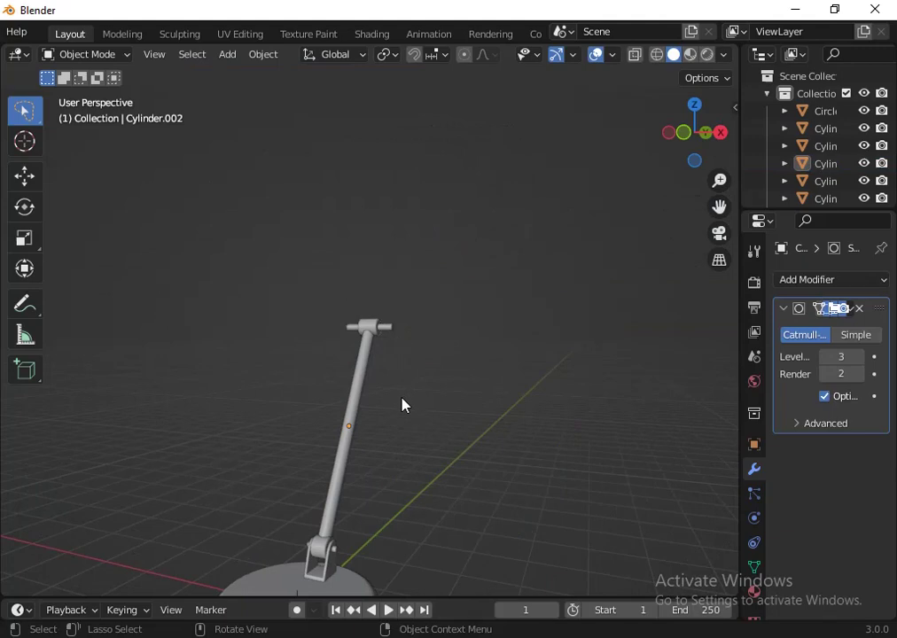
Step: Apply the Subdivision Surface modifier to the lower arm
left_click(855, 313)
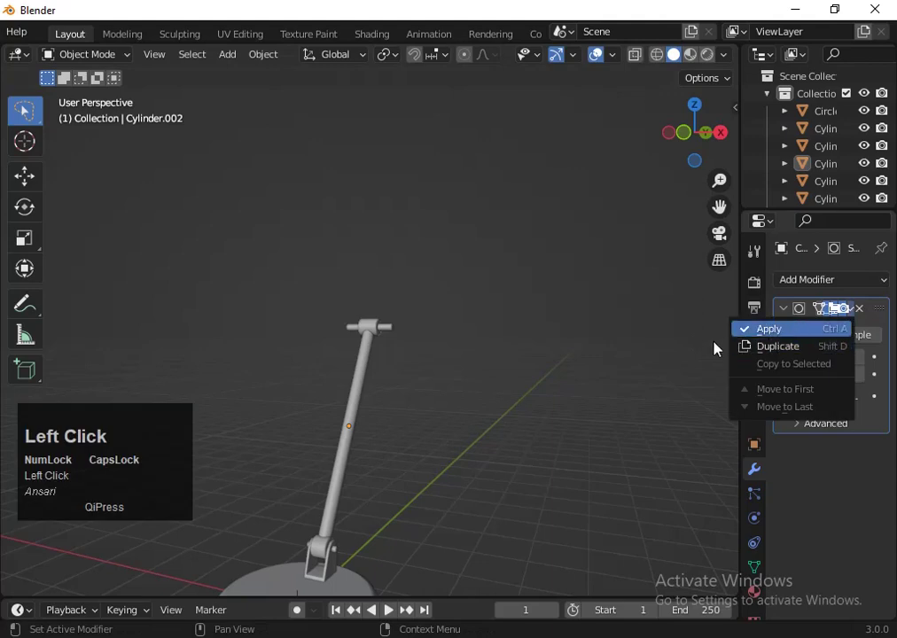
scroll("down", 3)
left_click(724, 138)
scroll("down", 3)
left_click(350, 399)
Step: Duplicate the arm as Cylinder.005 and resize the copy in three scale passes
left_click(677, 143)
scroll("up", 3)
key("shift+d")
left_click(573, 374)
key("s")
left_click(521, 447)
key("s")
left_click(569, 482)
key("s")
left_click(562, 478)
Step: Rotate the upper arm copy to angle back from the hinge
key("r")
left_click(300, 175)
scroll("down", 3)
key("r")
left_click(417, 405)
scroll("up", 3)
Step: Move and re-rotate the upper arm so it rises from the upper hinge drum
key("g")
left_click(380, 245)
scroll("down", 3)
key("r")
left_click(458, 428)
scroll("up", 3)
key("g")
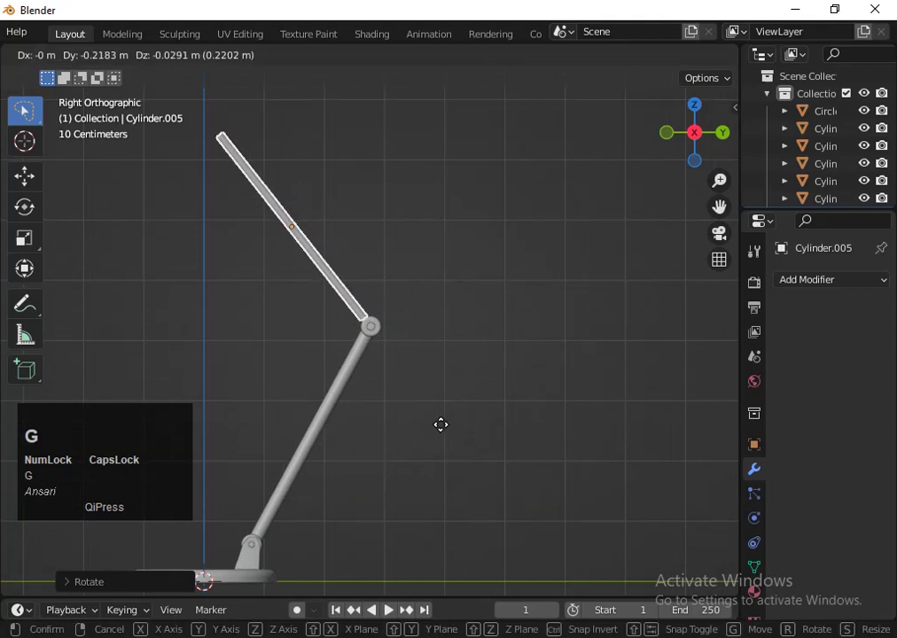
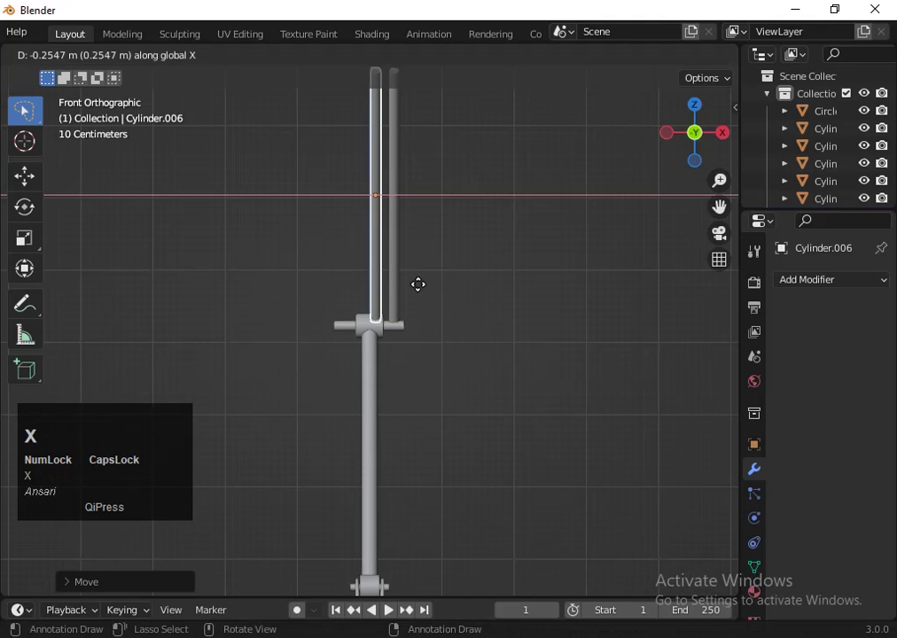
Step: Place the second upper rod beside the first and begin scaling it
left_click(406, 286)
scroll("down", 3)
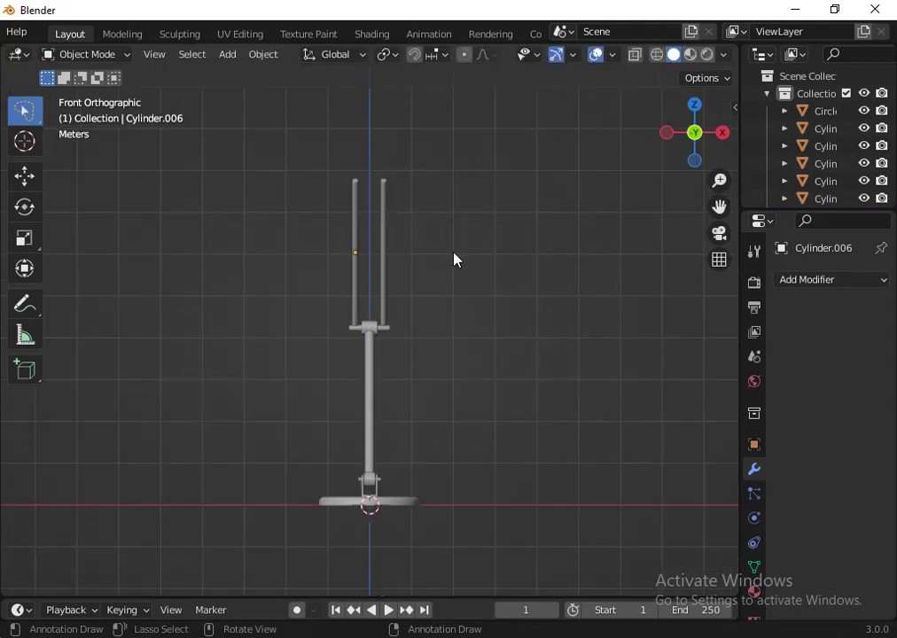
scroll("up", 3)
left_click(404, 289)
scroll("down", 3)
key("s")
left_click(545, 392)
key("s")
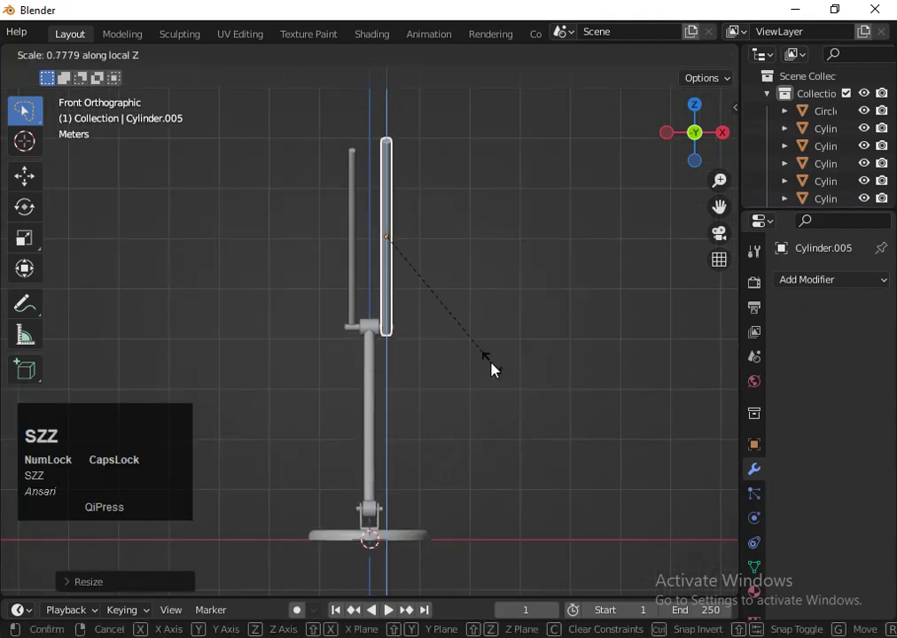
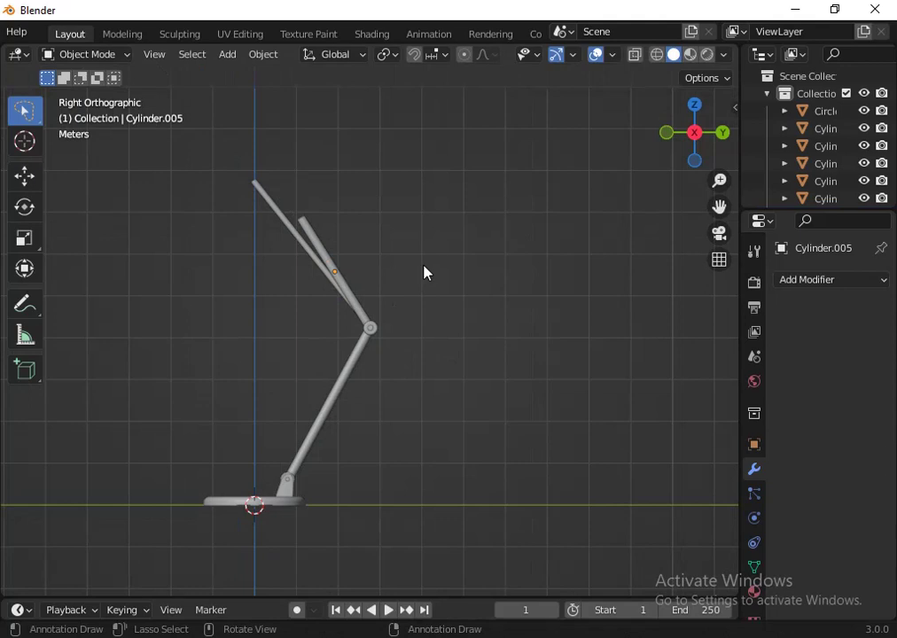
Step: Shorten the parallel upper rods along Z in repeated scale passes
left_click(680, 134)
scroll("up", 3)
left_click(379, 272)
key("s")
left_click(625, 311)
key("s")
left_click(510, 384)
key("s")
left_click(481, 325)
scroll("down", 3)
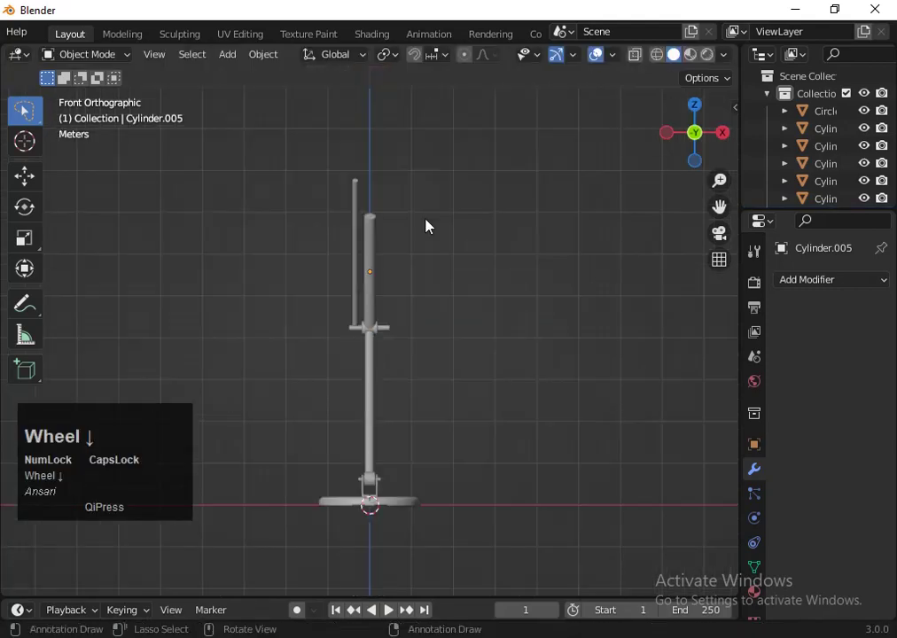
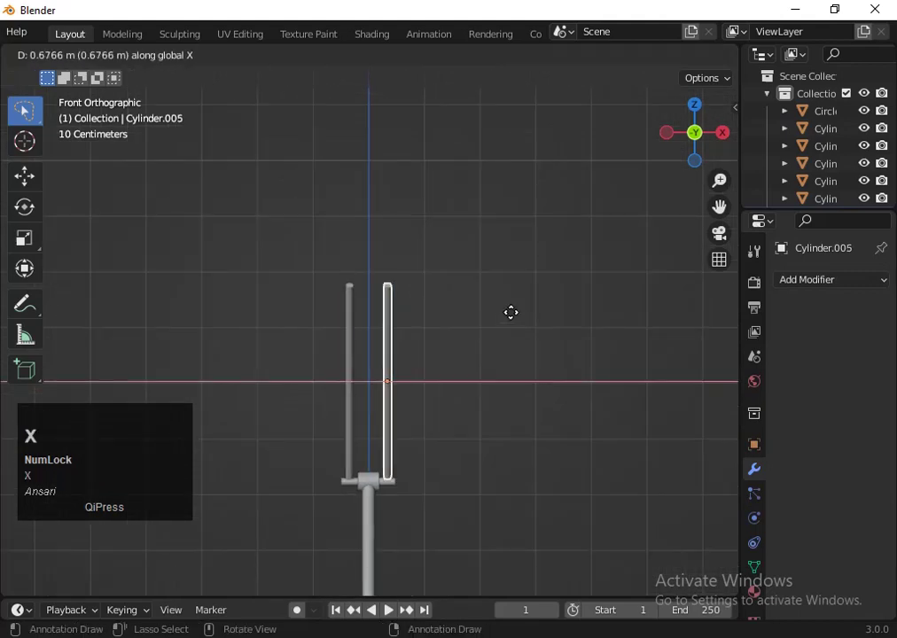
Step: Fix the rod's sideways offset and start shifting the hinge cross-piece under the pair
key("Left")
left_click(514, 318)
scroll("up", 3)
left_click(404, 558)
key("g")
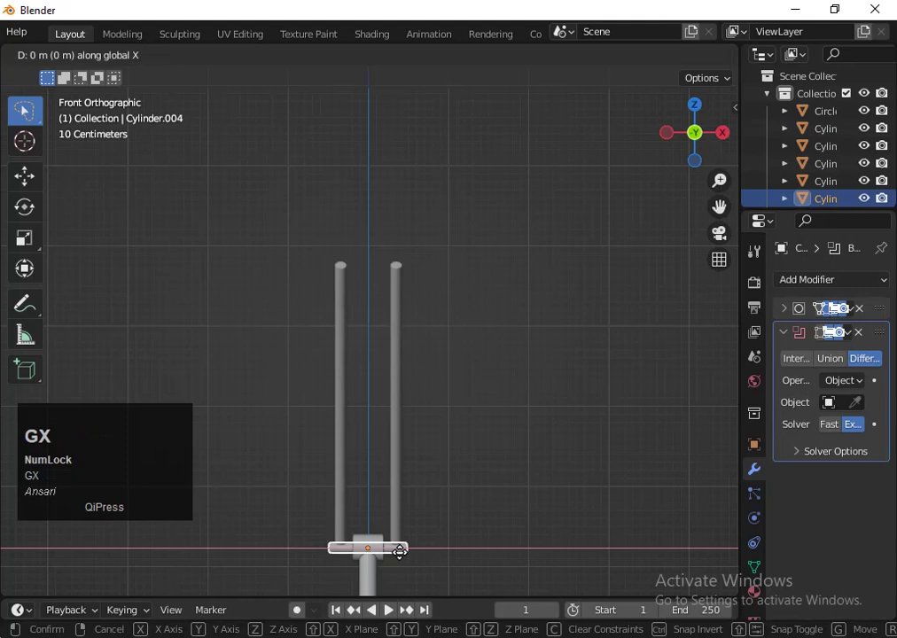
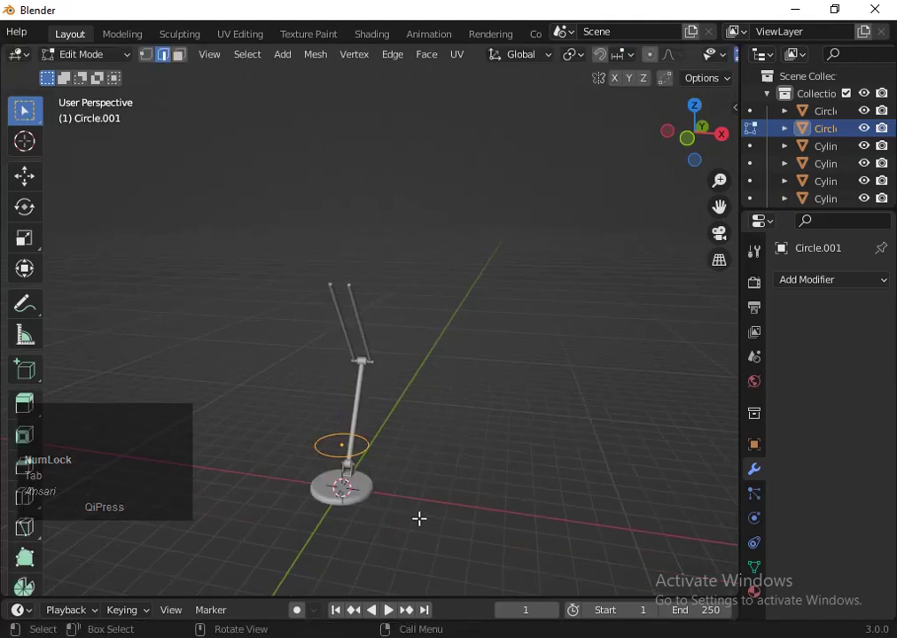
Step: Extrude the circle along Z into a slim tube in Edit Mode
key("Tab")
key("1")
key("e")
key("Tab")
scroll("up", 3)
key("1")
key("e")
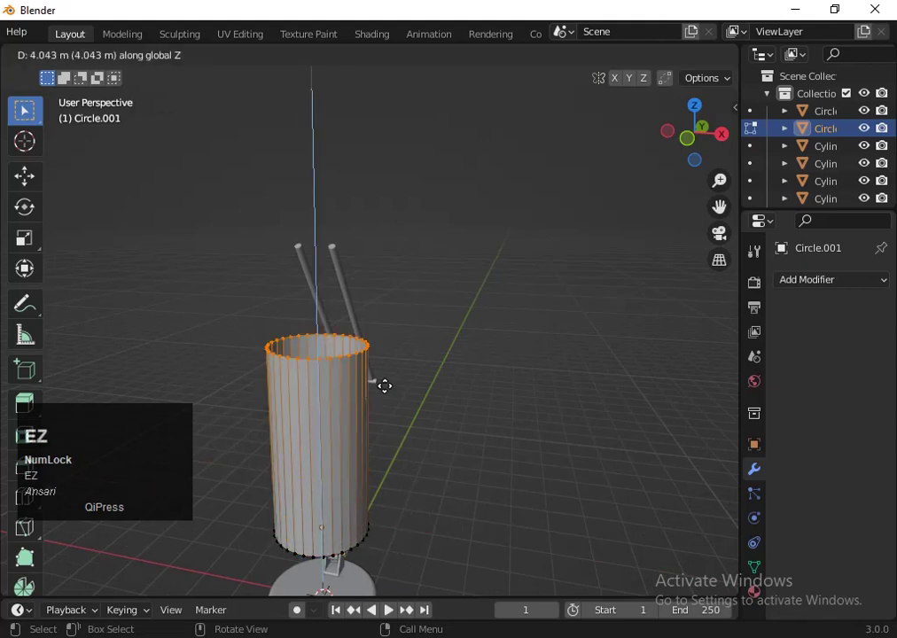
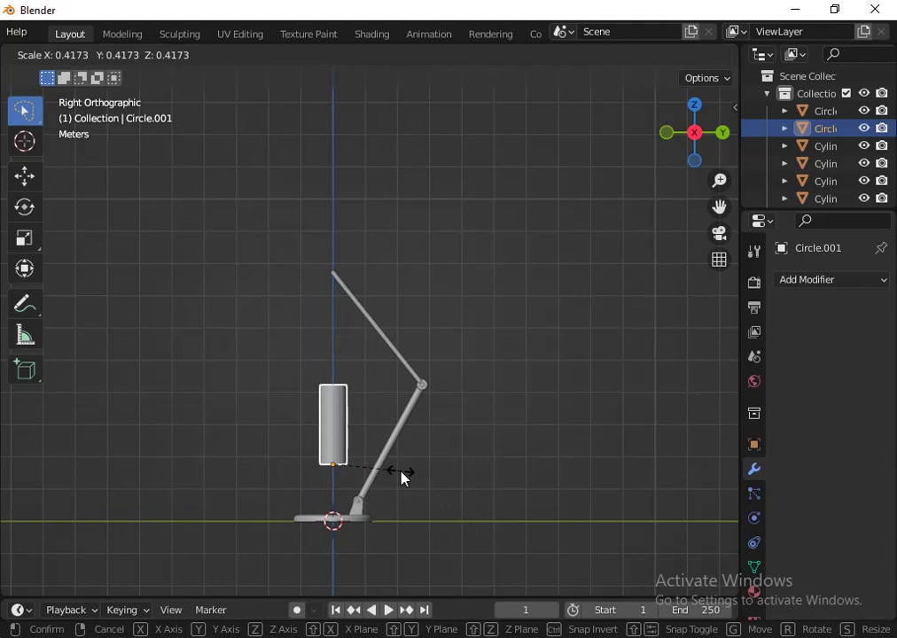
left_click(376, 468)
Step: Scale the tube down in stages and shift it toward the upper arm
key("s")
left_click(458, 526)
key("s")
left_click(479, 524)
key("g")
left_click(472, 438)
key("3")
key("s")
left_click(508, 561)
key("s")
left_click(492, 552)
key("g")
left_click(502, 529)
Step: Tilt and slide the tube so it lies along the upper arm at the hinge
scroll("down", 3)
key("r")
left_click(567, 431)
key("g")
left_click(635, 470)
key("r")
left_click(647, 443)
key("s")
left_click(656, 464)
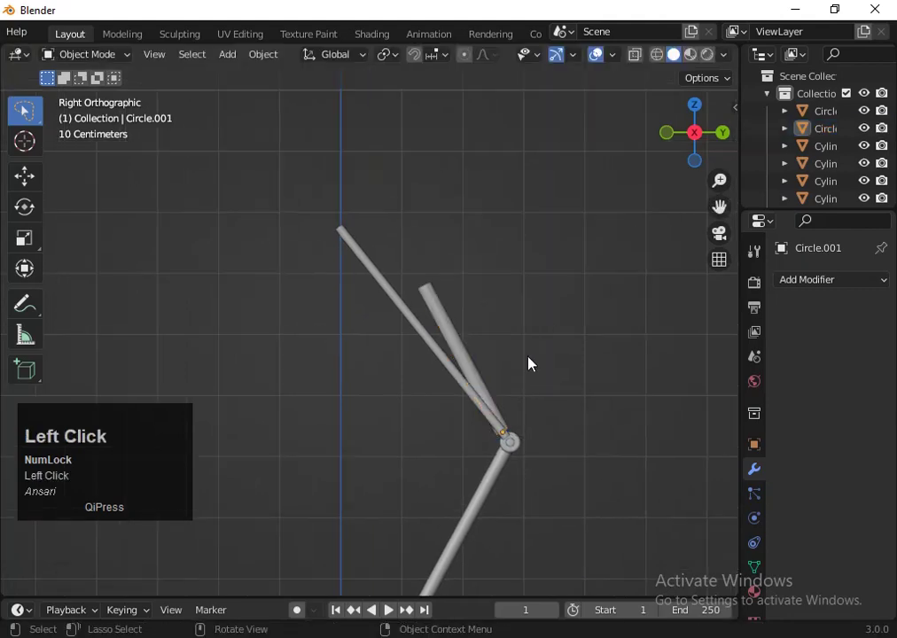
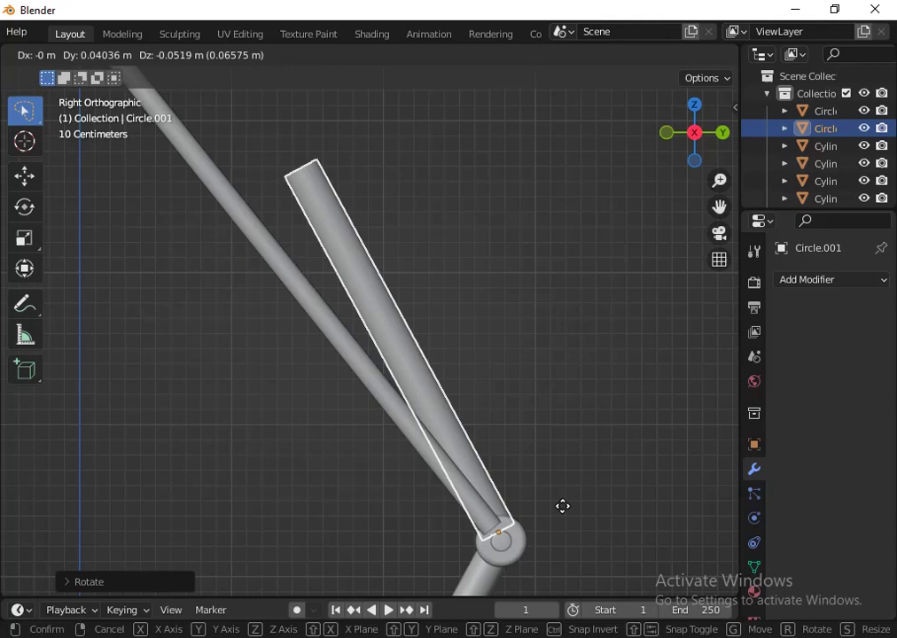
left_click(564, 512)
Step: Save the scene as lamp.blend
scroll("down", 3)
key("ctrl+s")
left_click(60, 200)
left_click(267, 142)
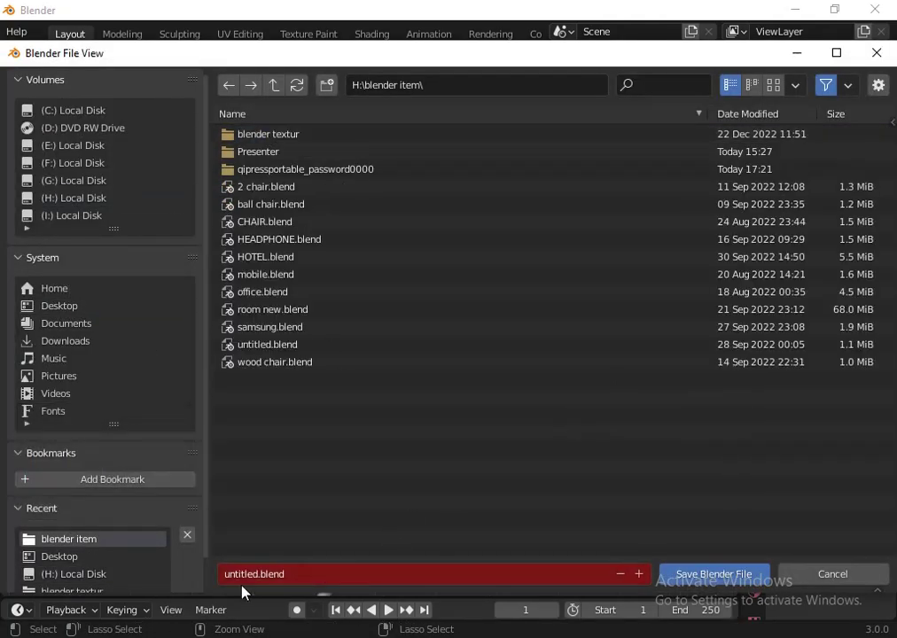
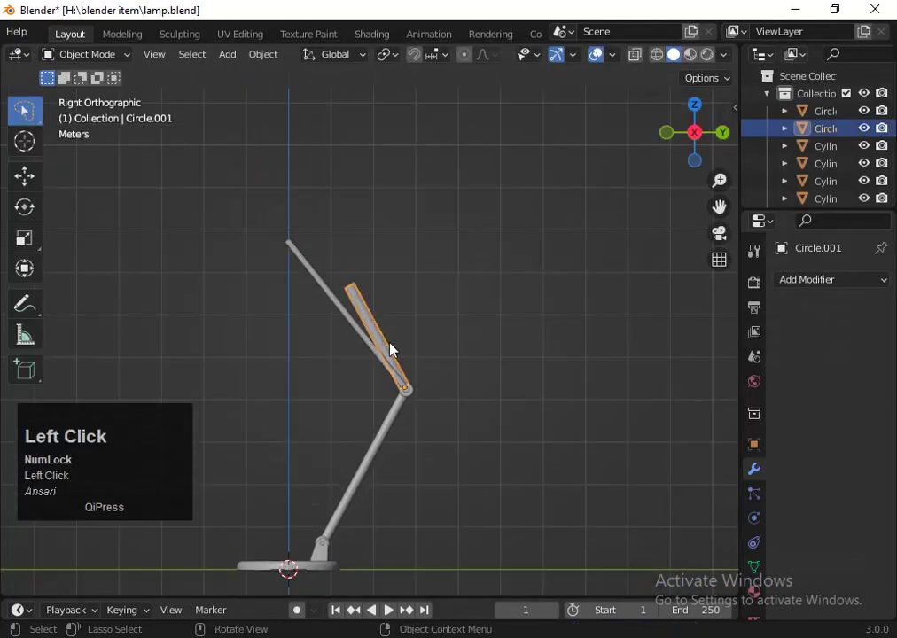
Step: Rotate the tube Circle.001 to match the upper arm's tilt
key("r")
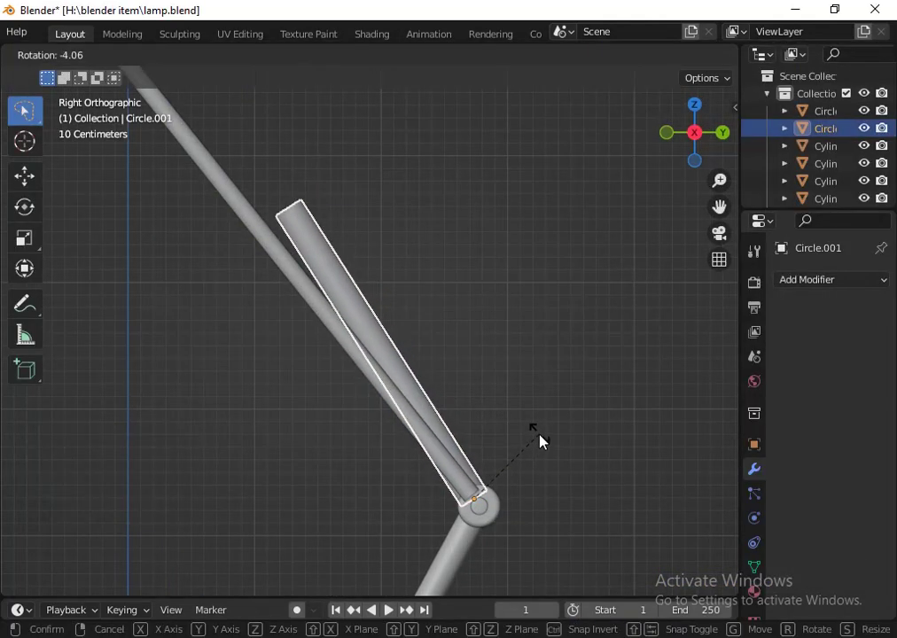
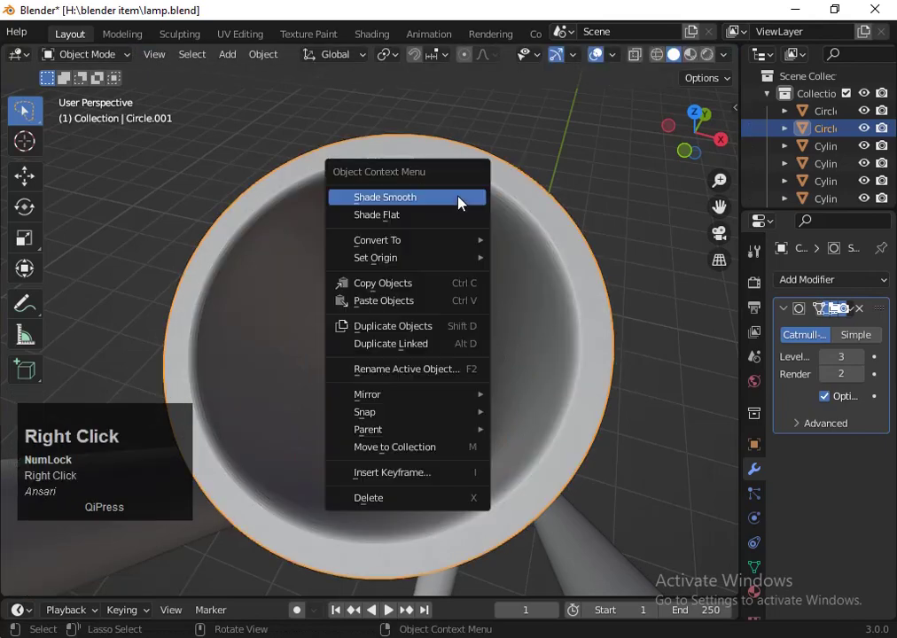
Step: Give the tube smooth shading from the object context menu
left_click(462, 201)
scroll("down", 3)
left_click(683, 156)
scroll("up", 3)
Step: Enter Edit Mode on the tube and select edge loops around its rim
key("Tab")
scroll("up", 3)
double_click(481, 395)
key("2")
left_click(481, 396)
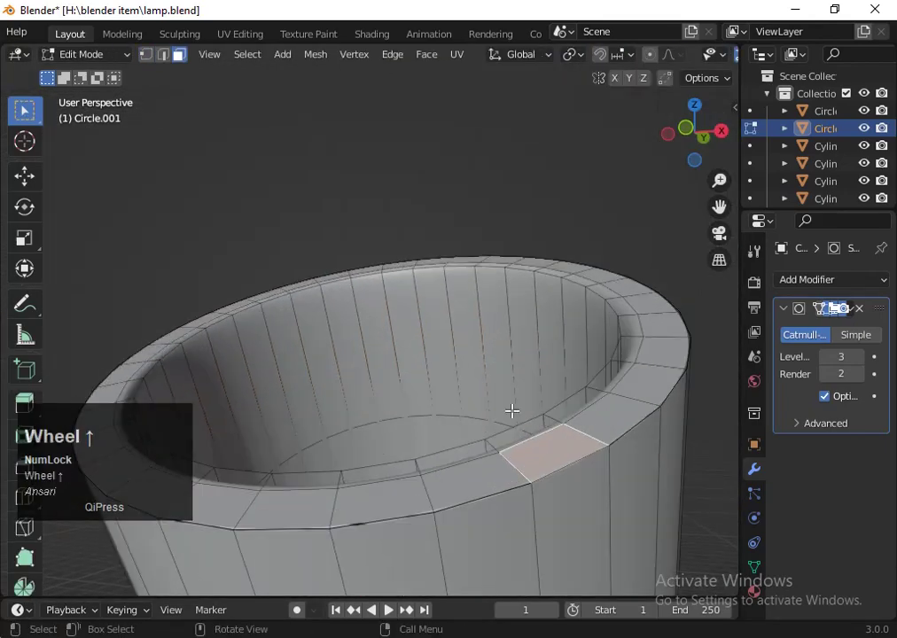
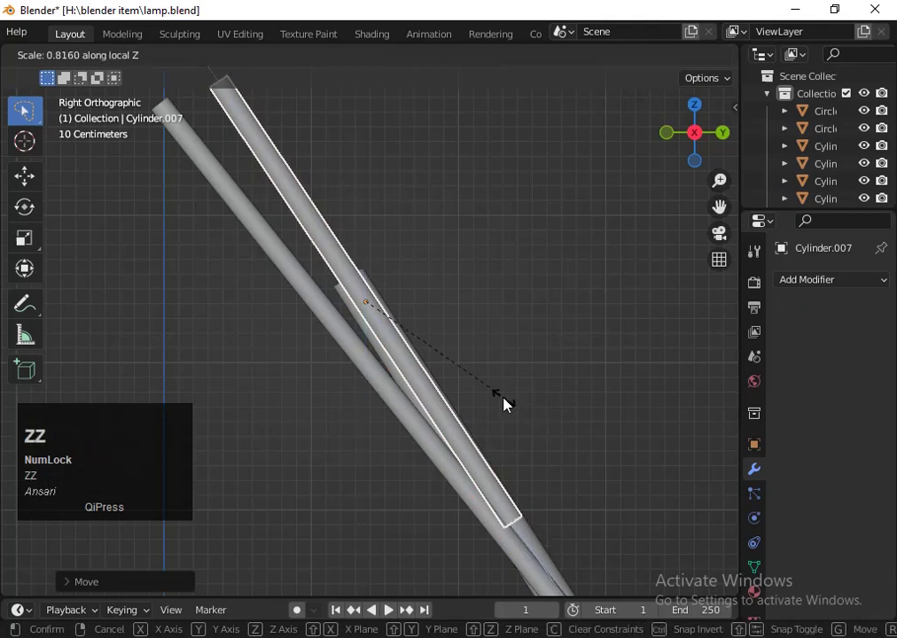
Step: Shorten Cylinder.007 and tilt it to the upper arm's angle
left_click(503, 397)
key("s")
left_click(585, 448)
key("r")
key("Down")
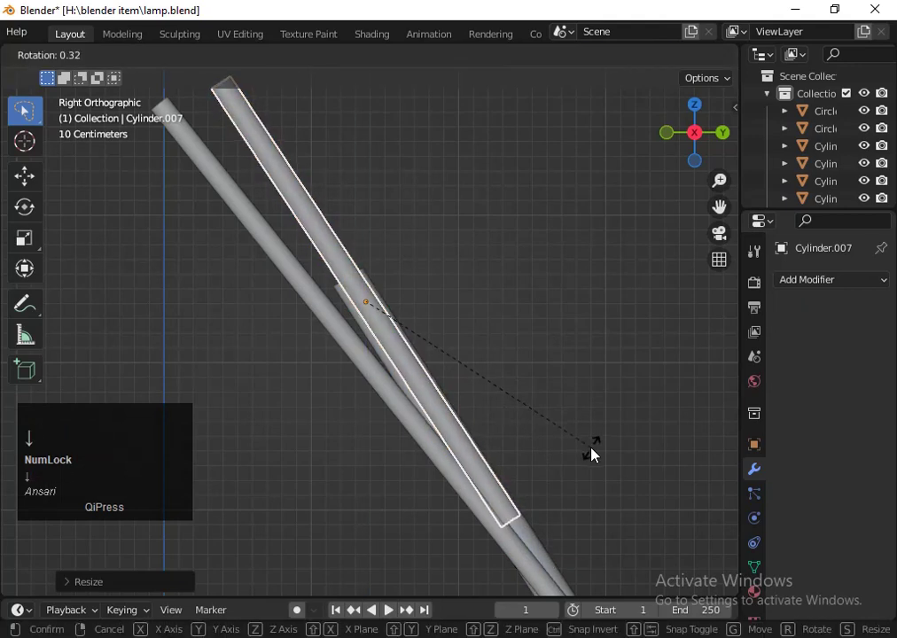
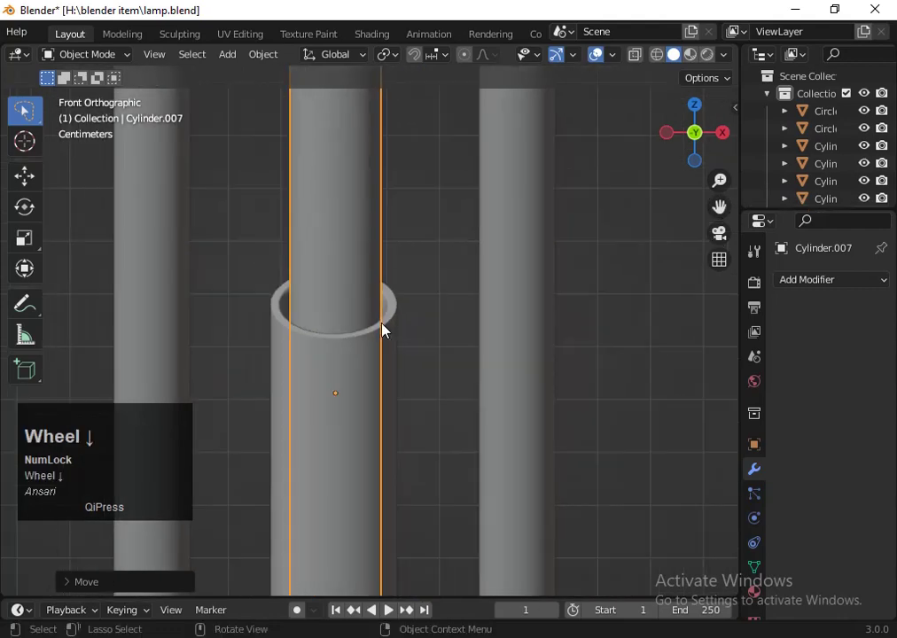
key("s")
left_click(409, 323)
Step: Slide the rod sideways through the tube's ring and check it from other views
key("g")
key("Left")
key("Return")
left_click(512, 325)
scroll("down", 3)
left_click_drag(693, 165, 622, 235)
scroll("down", 3)
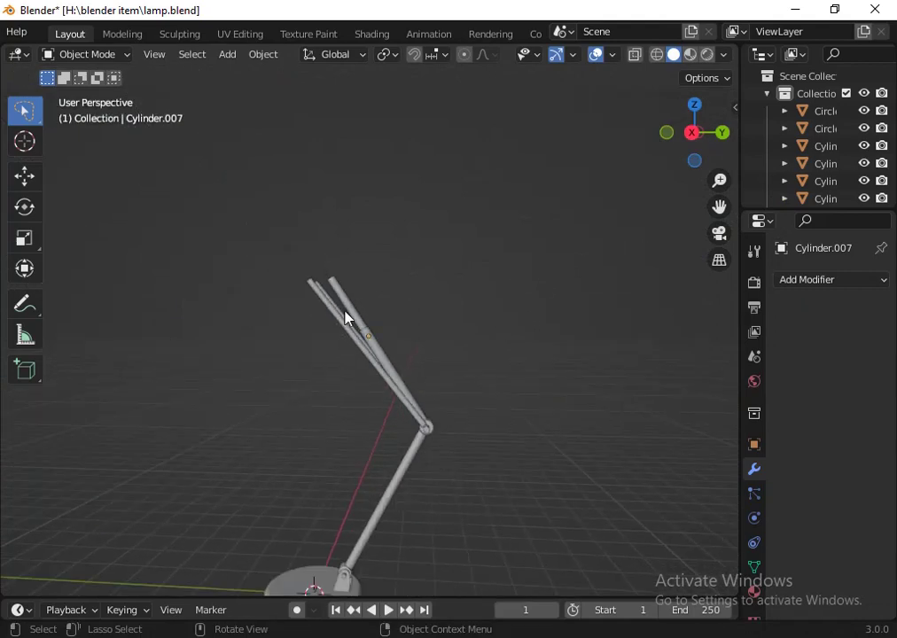
left_click(363, 321)
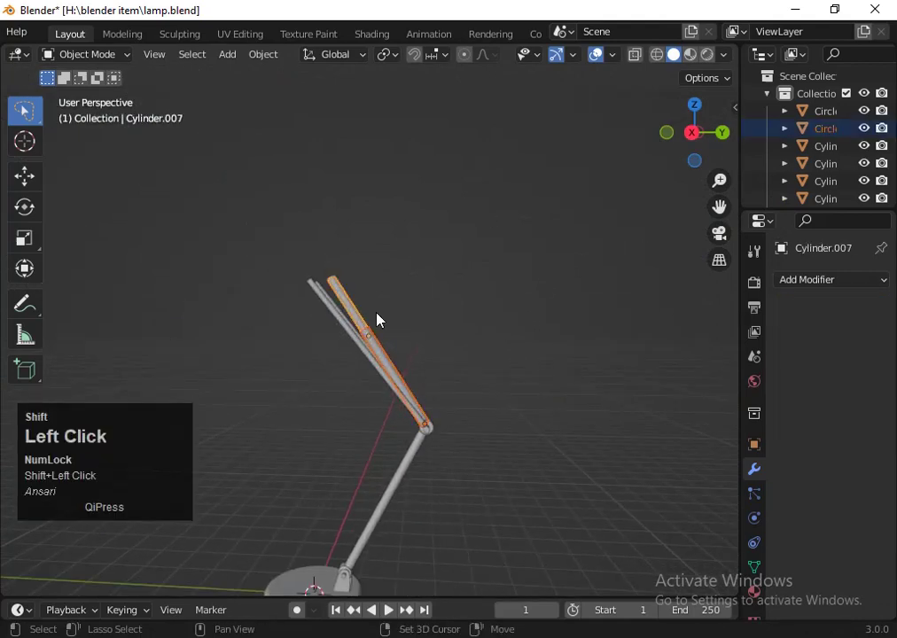
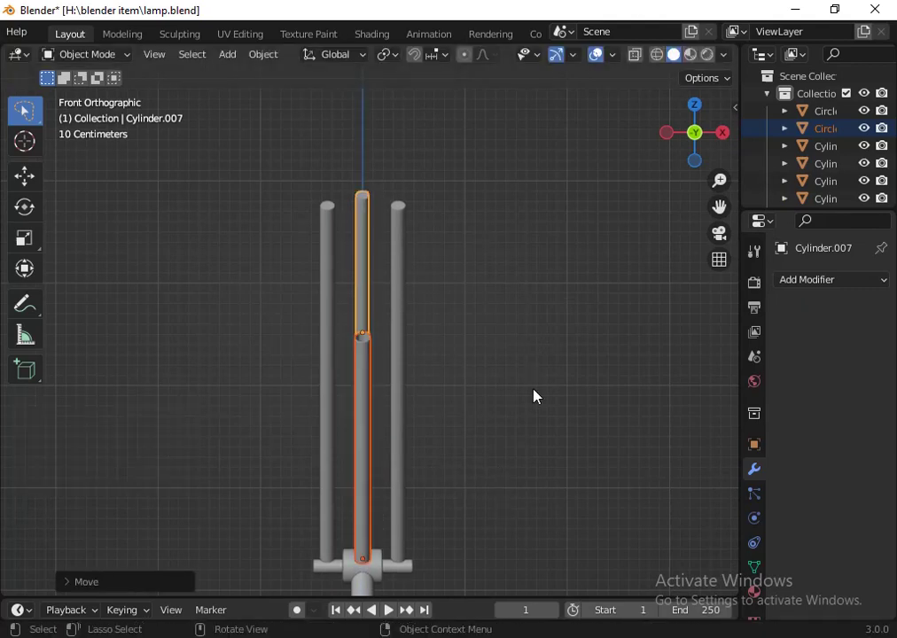
Step: Scale Cylinder.007 down and shorten it along Z beside the upper arm
key("s")
left_click(510, 449)
key("s")
left_click(536, 459)
key("s")
key("z")
left_click(476, 418)
Step: Finish the Z shortening and slide the duplicated rod along the arm toward the hinge
key("s")
key("z")
left_click(453, 327)
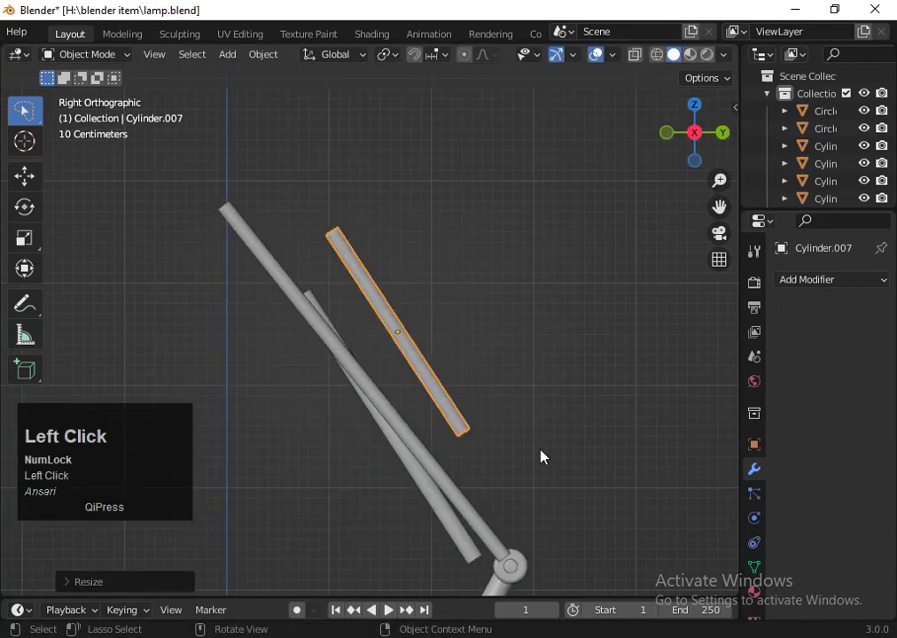
left_click(443, 517)
key("g")
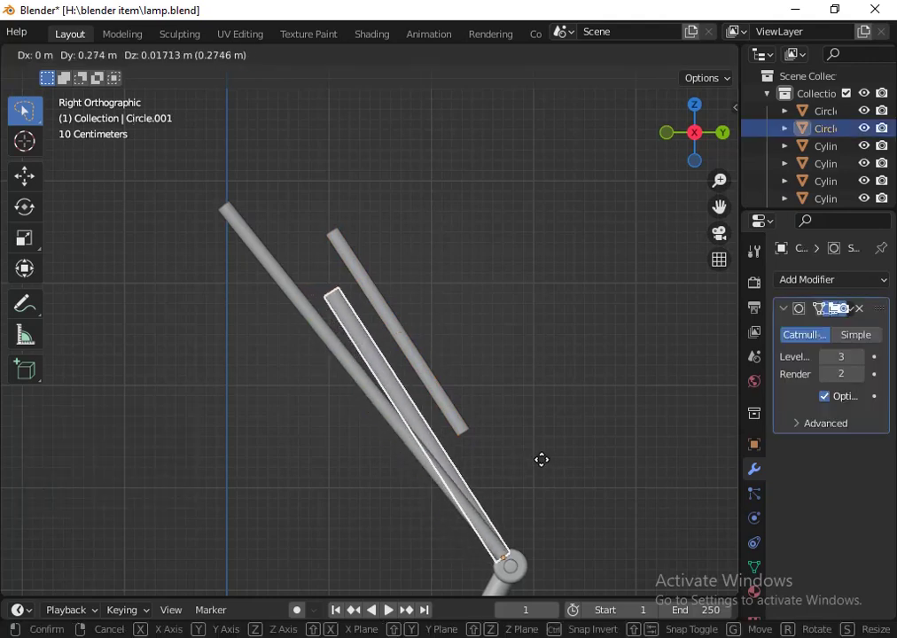
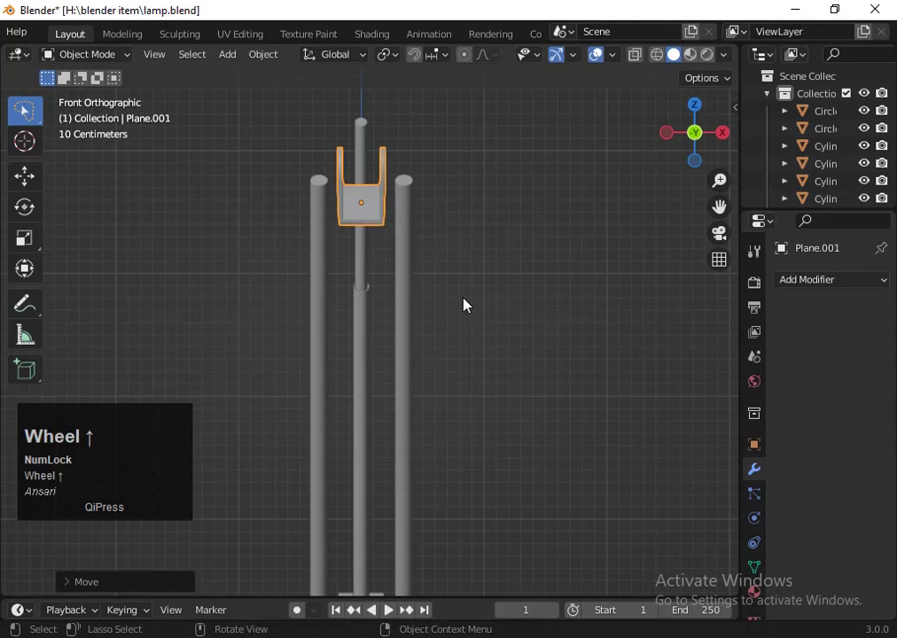
Step: Widen the bracket Plane.001 along X and nudge it into place atop the arms
key("s")
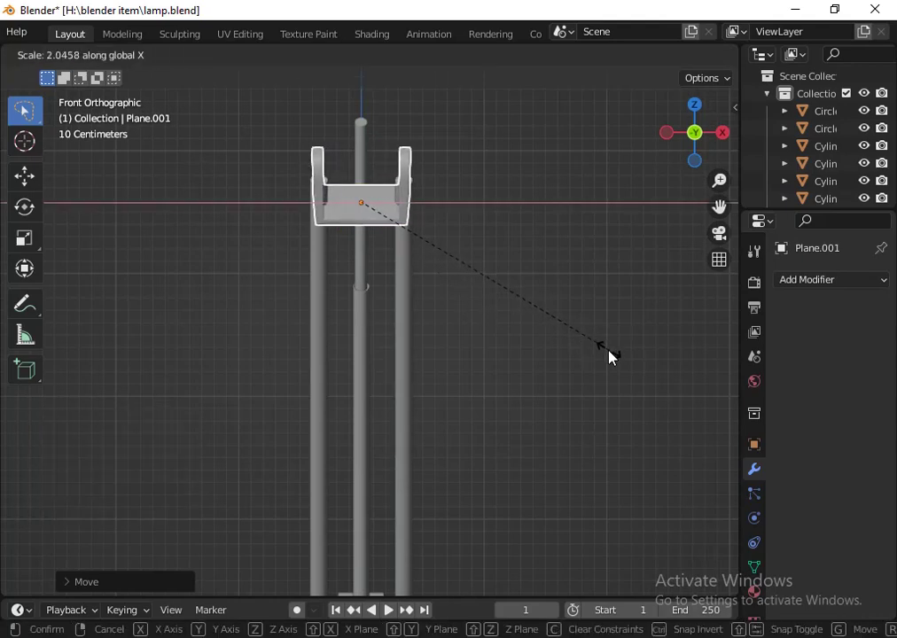
left_click(607, 352)
scroll("up", 3)
key("g")
key("Right")
key("Return")
scroll("down", 3)
left_click_drag(700, 139, 299, 373)
Step: Resize the bracket along Y, undoing a wrong-axis scale, and slide it along the arm
type("szz")
type("xx")
left_click(123, 245)
key("ctrl+z")
key("s")
key("y")
left_click(352, 326)
key("g")
key("Left")
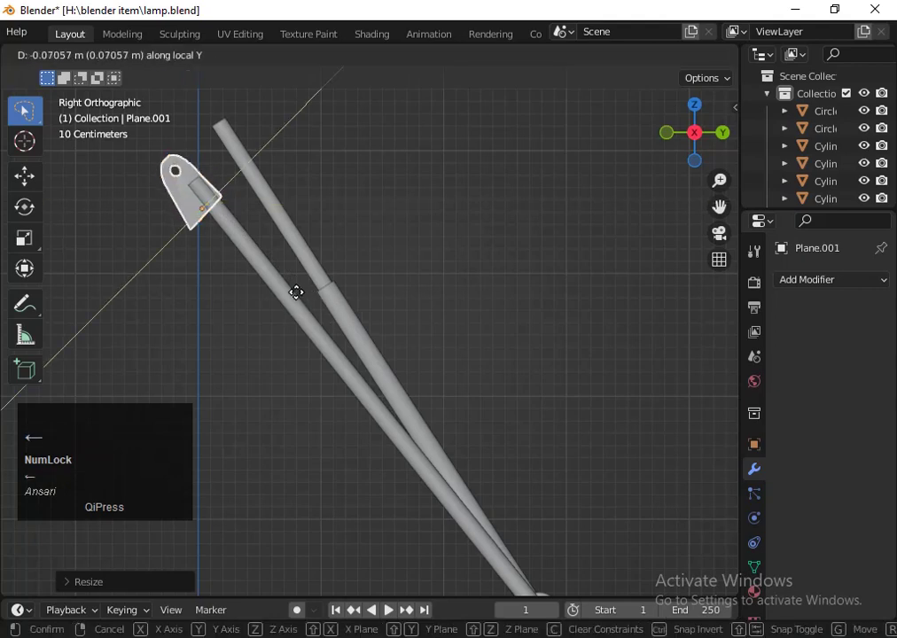
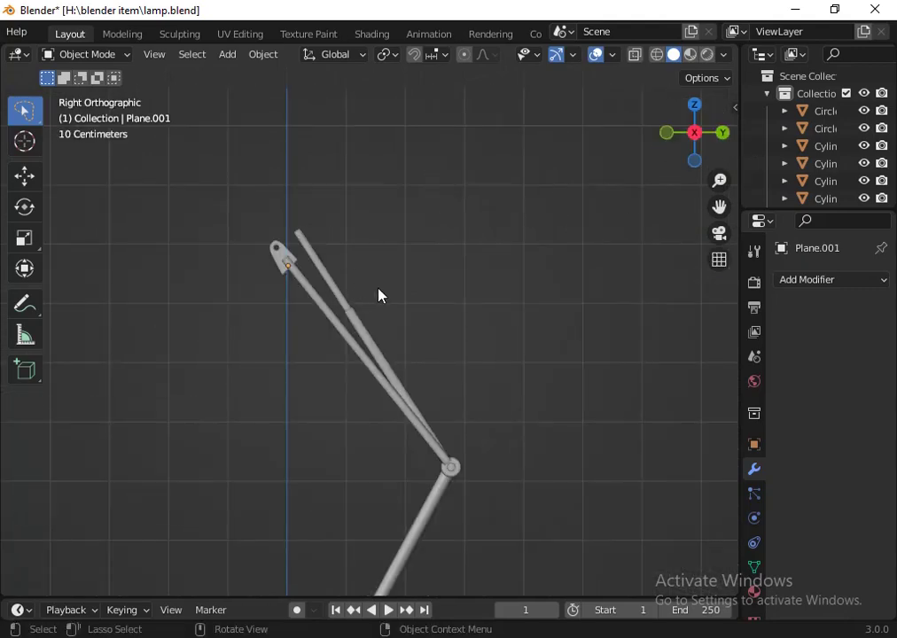
Step: Add a cylinder with Shift+A, rotate and shrink it, and move it near the hinge
scroll("down", 3)
key("shift+a")
left_click(695, 245)
key("r")
left_click(539, 405)
scroll("up", 3)
key("s")
left_click(372, 509)
key("g")
left_click(394, 489)
Step: Give the cylinder a Subdivision Surface modifier and refine its size and placement
type("3")
scroll("down", 3)
left_click(703, 129)
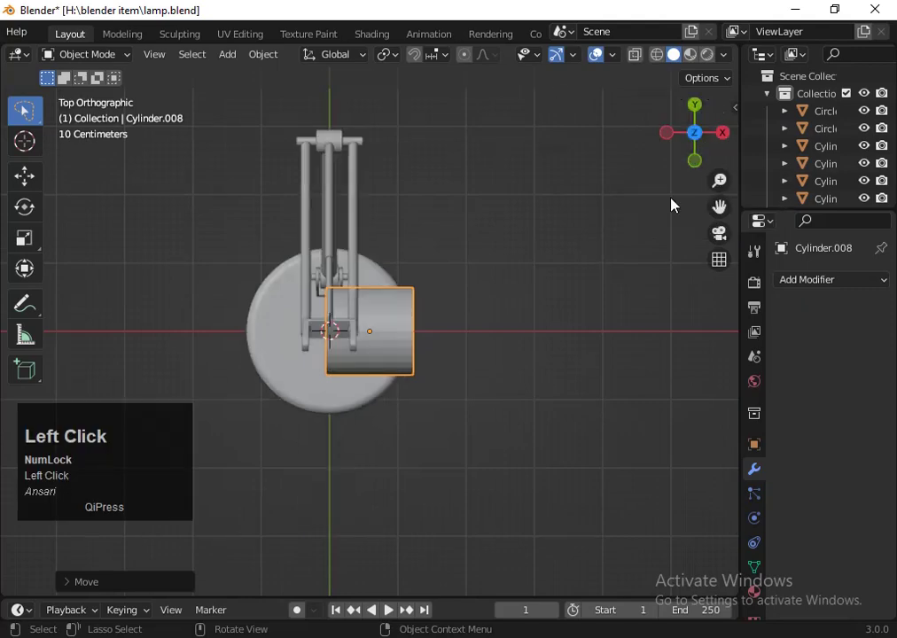
left_click(677, 118)
key("s")
left_click(394, 389)
key("g")
left_click(415, 364)
scroll("up", 3)
scroll("down", 3)
left_click(418, 422)
left_click(681, 156)
Step: Move Cylinder.008 down beside the lower hinge drum and scale it to knob size
scroll("down", 3)
key("g")
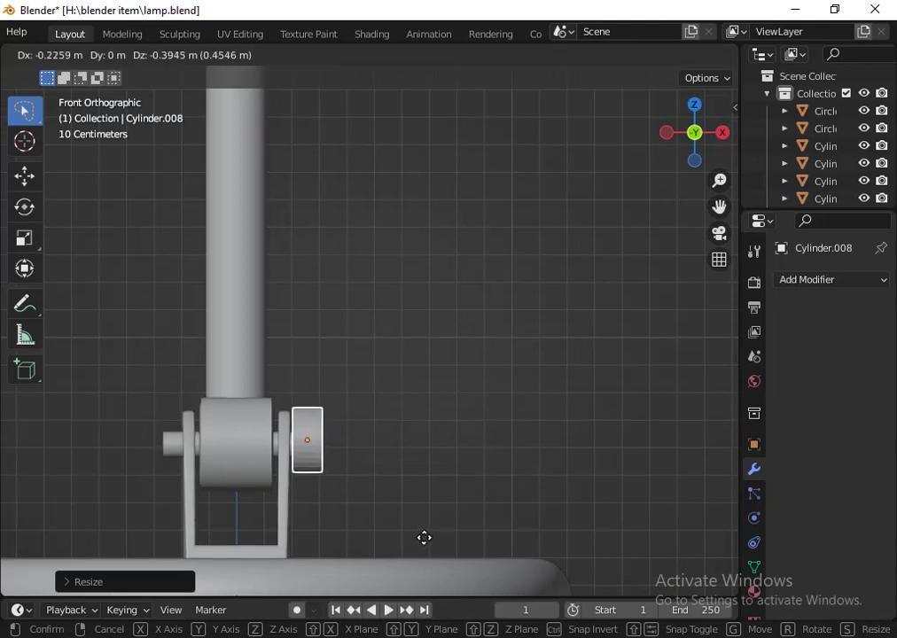
left_click(427, 545)
key("s")
left_click(396, 513)
scroll("up", 3)
key("s")
left_click(404, 505)
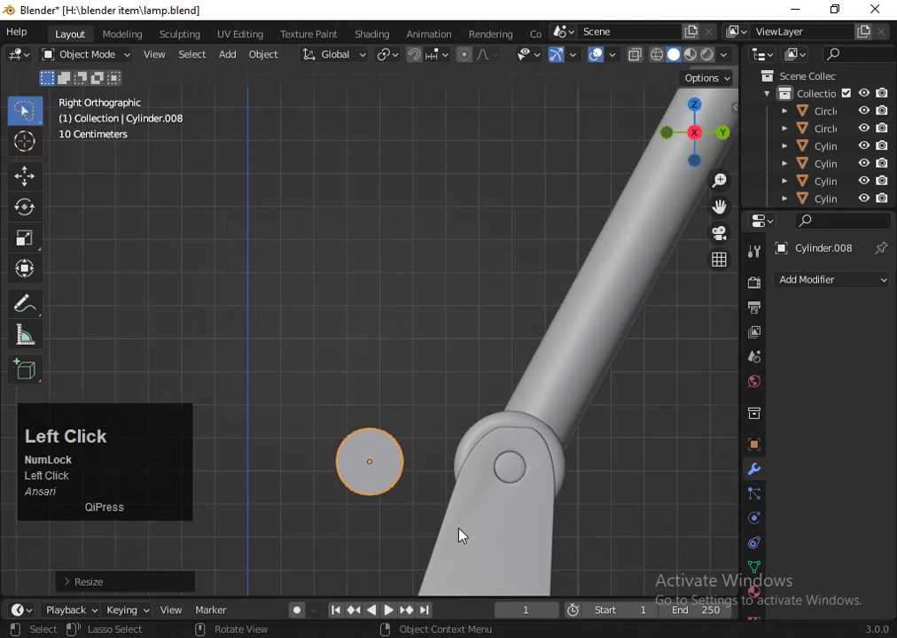
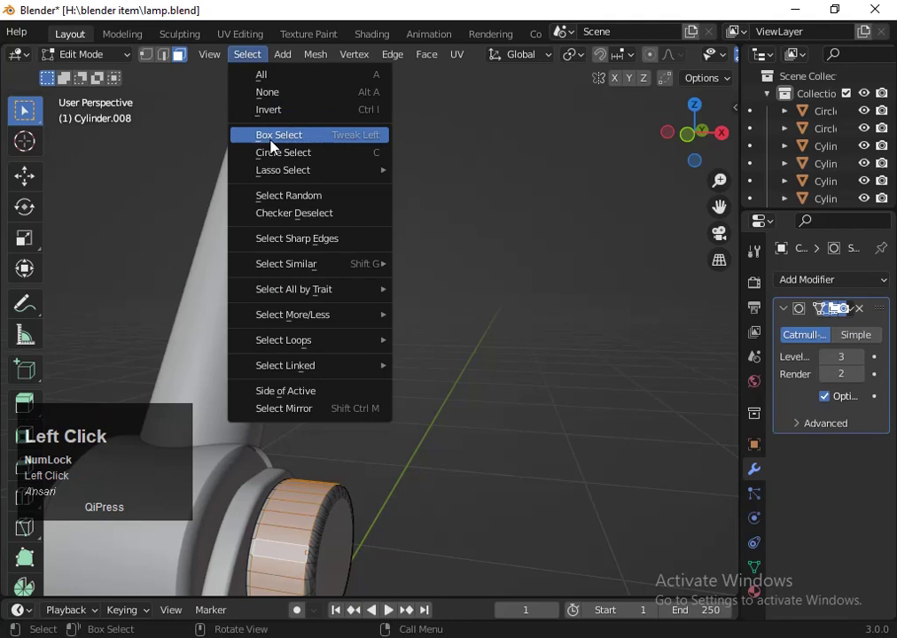
Step: Push the knob's selected faces outward with Alt+E and bevel its outer rim with Ctrl+B
key("alt+e")
left_click(395, 497)
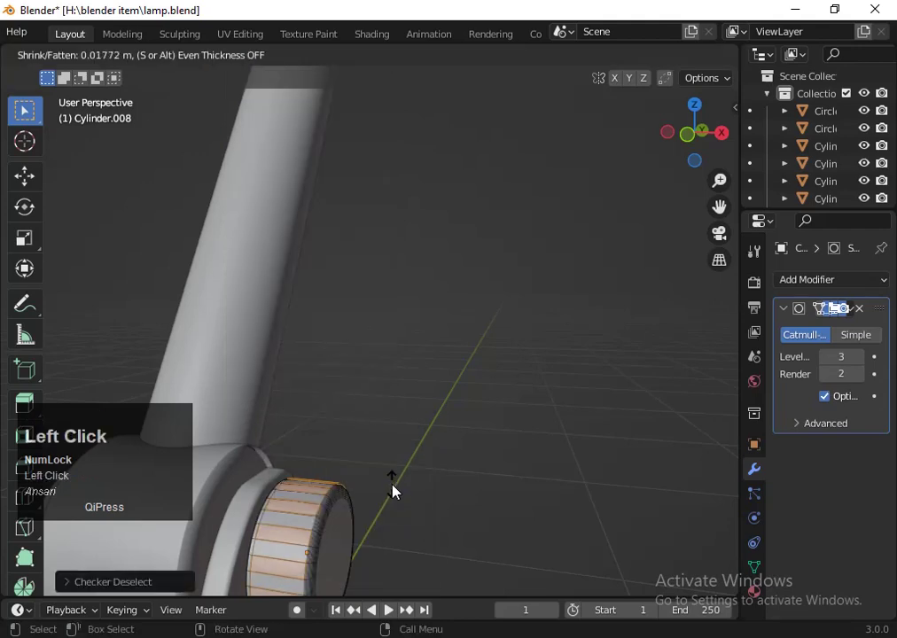
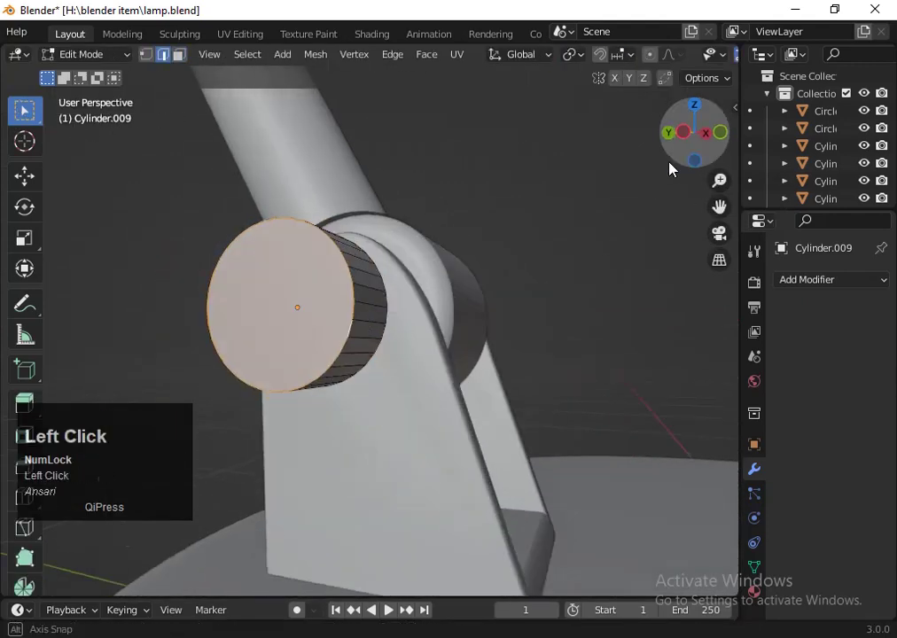
key("ctrl+b")
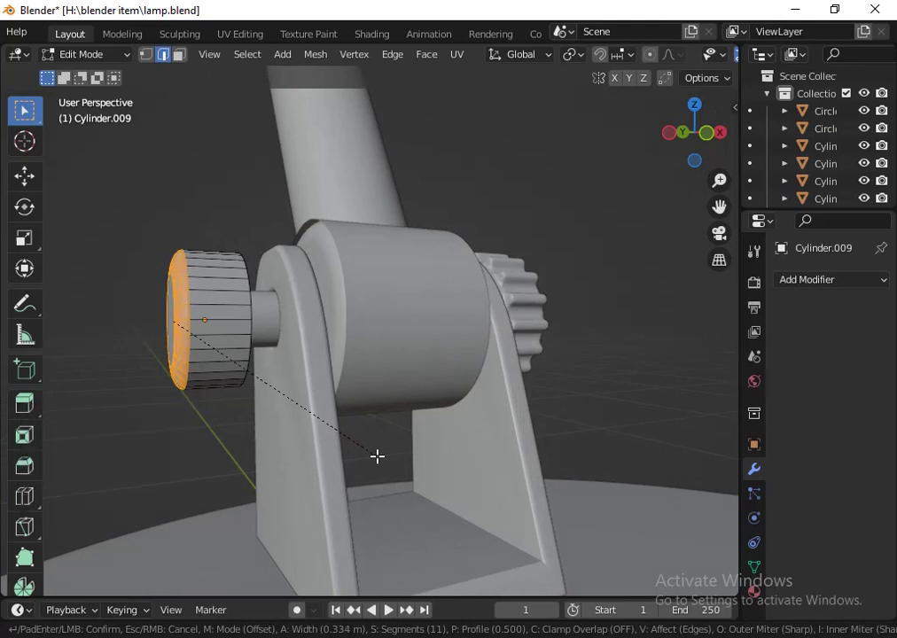
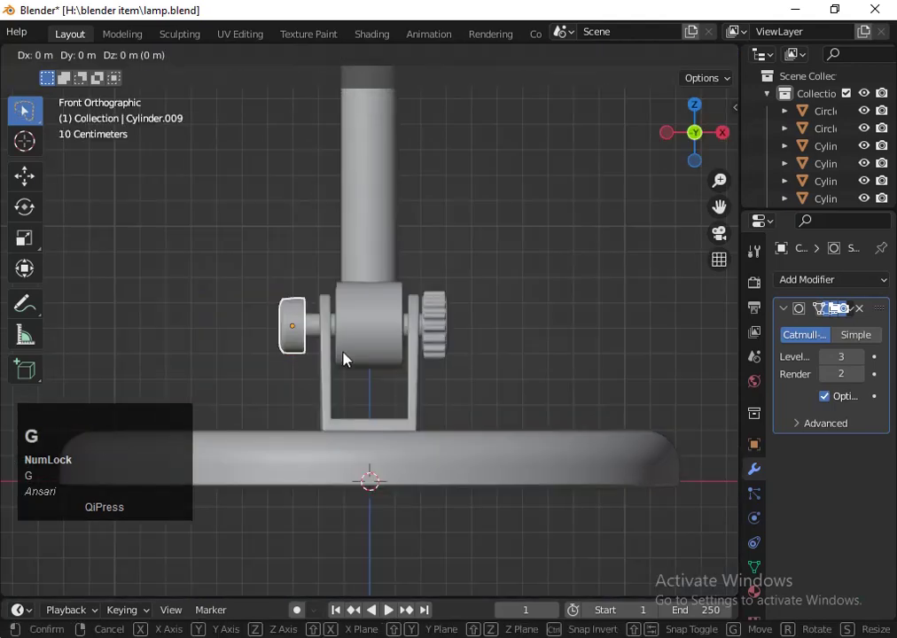
Step: Resize the existing cap cylinder and orbit the view toward the upper hinge
left_click(411, 345)
scroll("down", 3)
left_click(356, 355)
key("s")
left_click(460, 410)
left_click_drag(658, 160, 618, 234)
scroll("down", 3)
left_click_drag(672, 138, 538, 229)
scroll("down", 3)
Step: Duplicate the cap as Cylinder.010, place it at the upper hinge and scale it to fit the drum
key("shift+d")
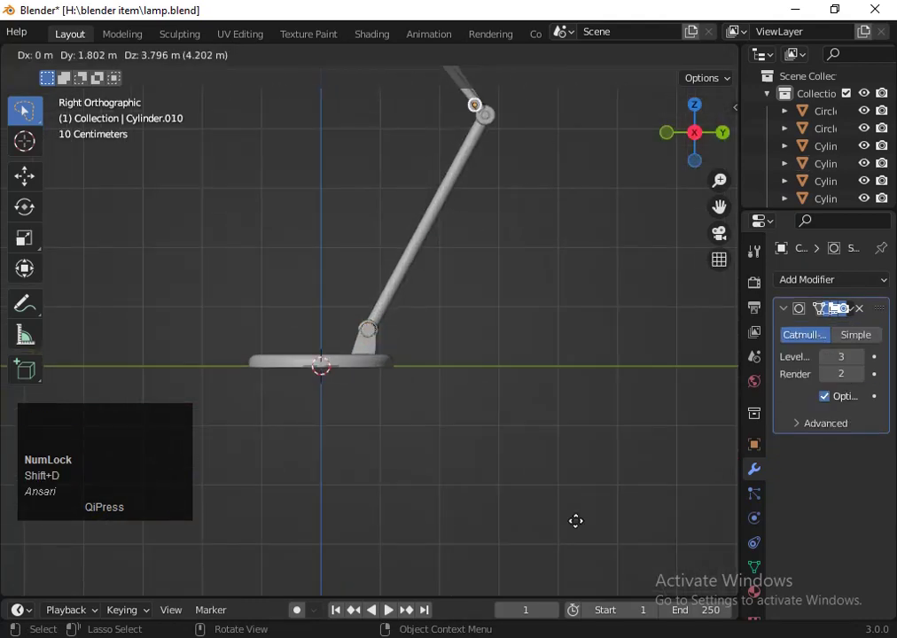
left_click(594, 539)
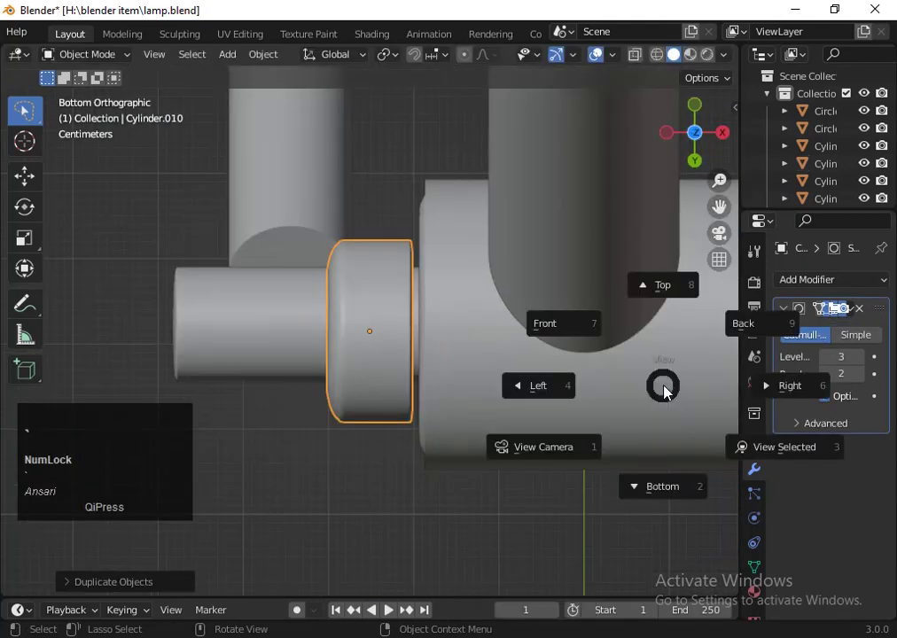
left_click(673, 133)
scroll("down", 3)
key("s")
left_click(529, 396)
scroll("down", 3)
Step: Move the duplicate cap to the other end of the hinge and widen it to match
key("g")
left_click(515, 405)
key("s")
left_click(723, 484)
key("s")
left_click(86, 479)
scroll("down", 3)
left_click(361, 359)
key("s")
left_click(364, 441)
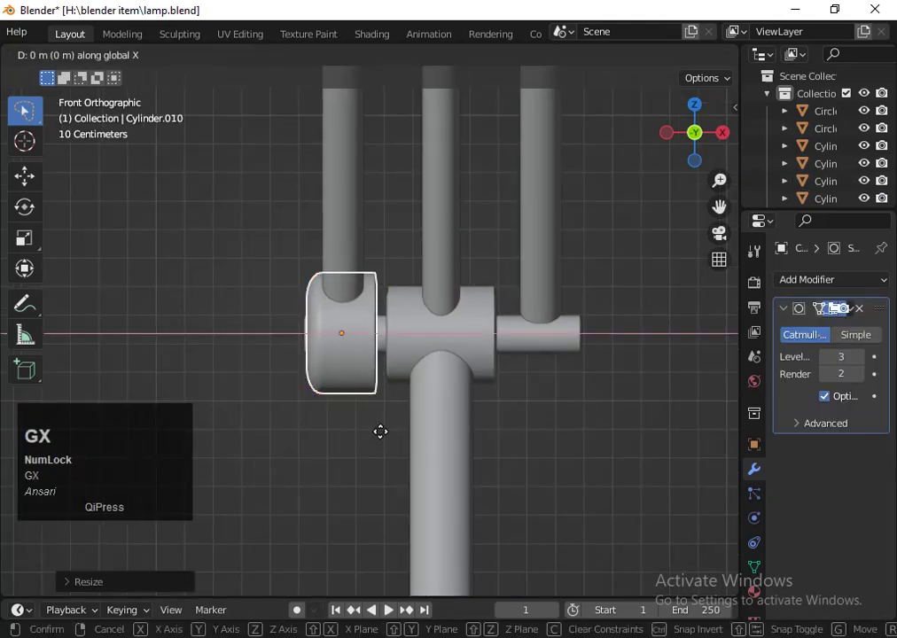
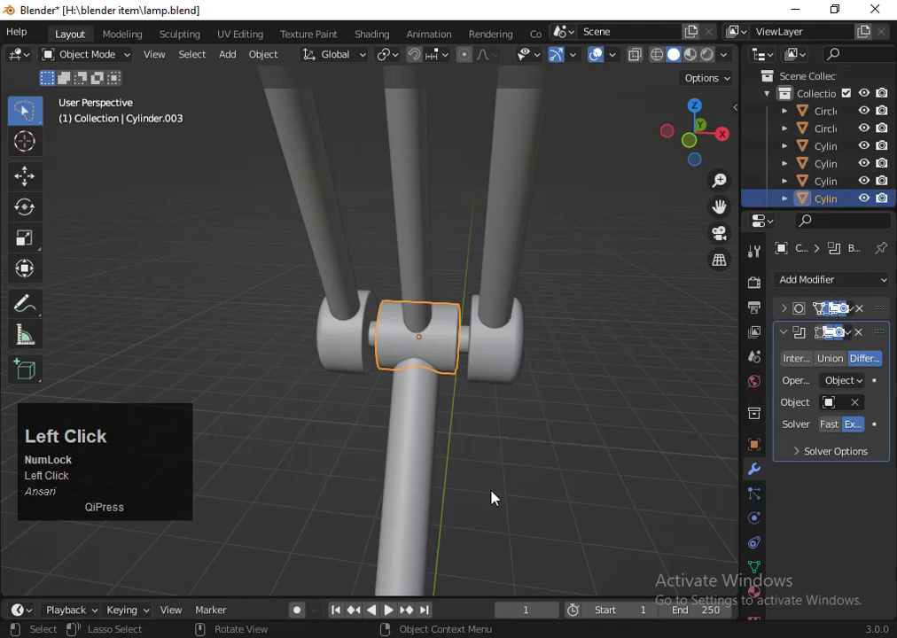
Step: Scale the upper hinge drum Cylinder.003 between its side caps and save the file
key("s")
left_click(511, 510)
scroll("down", 3)
left_click(688, 149)
key("ctrl+s")
left_click(695, 137)
scroll("up", 3)
Step: Finish widening the hinge drum and orbit the view to review the whole assembled lamp
key("s")
left_click(543, 463)
scroll("down", 3)
left_click(719, 142)
scroll("down", 3)
left_click(390, 366)
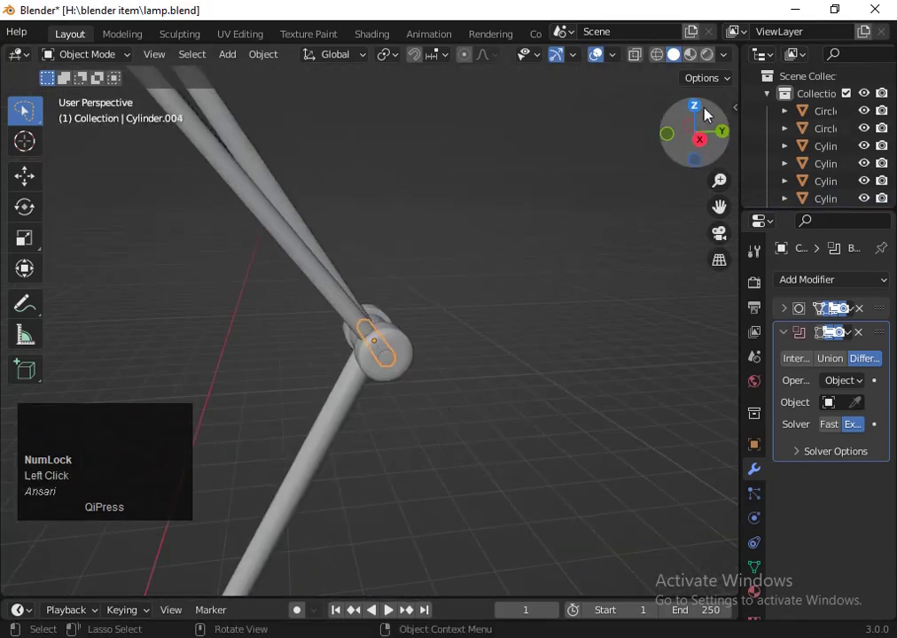
left_click(669, 136)
scroll("up", 3)
key("s")
left_click_drag(571, 436, 551, 396)
scroll("down", 3)
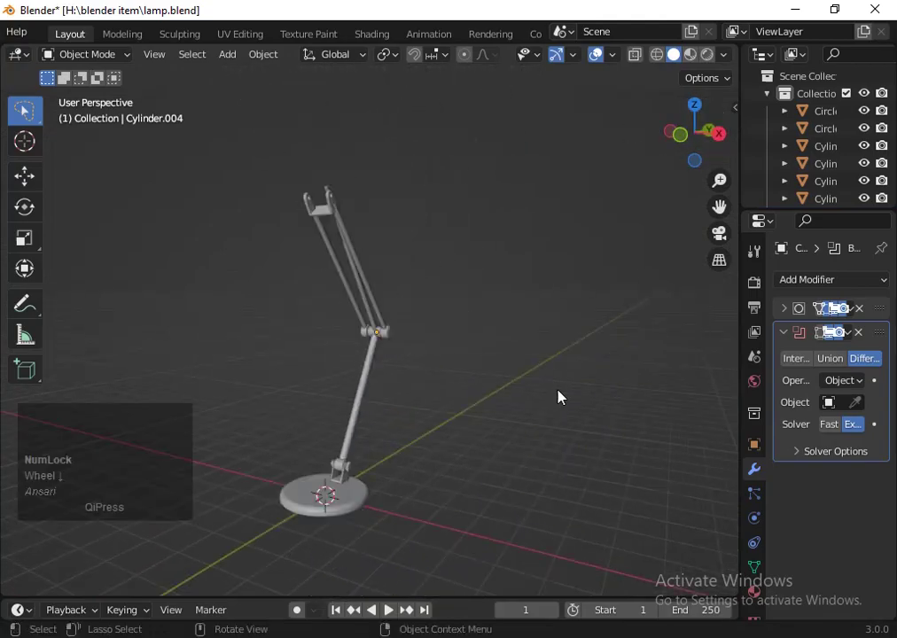